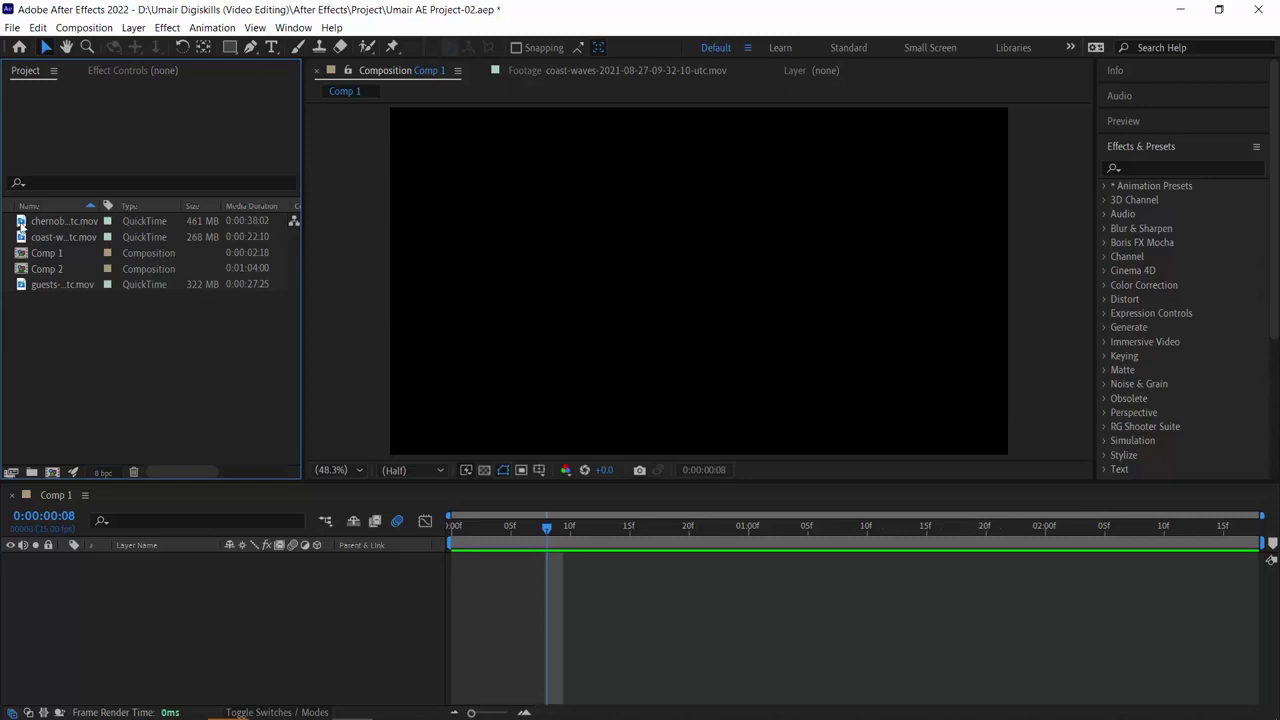
Select the Chernobyl aerial footage clip in the Project panel
{"action": "left_click", "coordinate": [30, 226]}
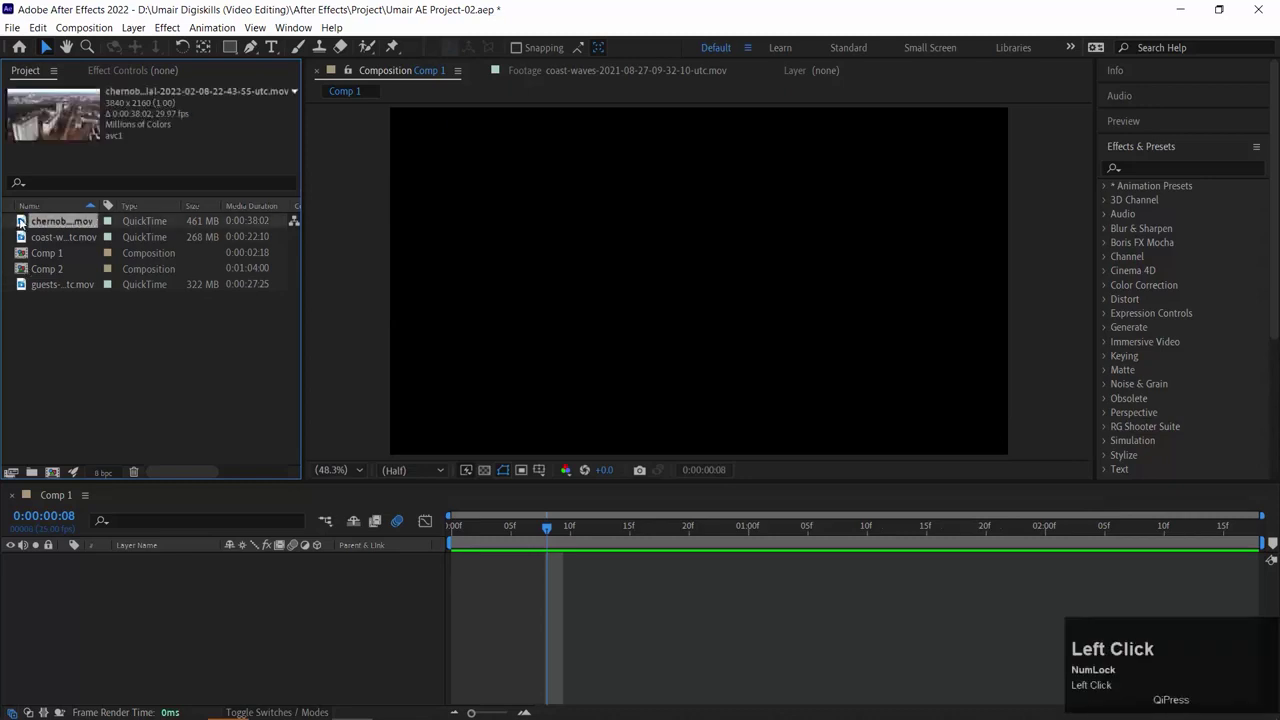
{"action": "left_click_drag", "start_coordinate": [25, 222], "coordinate": [18, 254]}
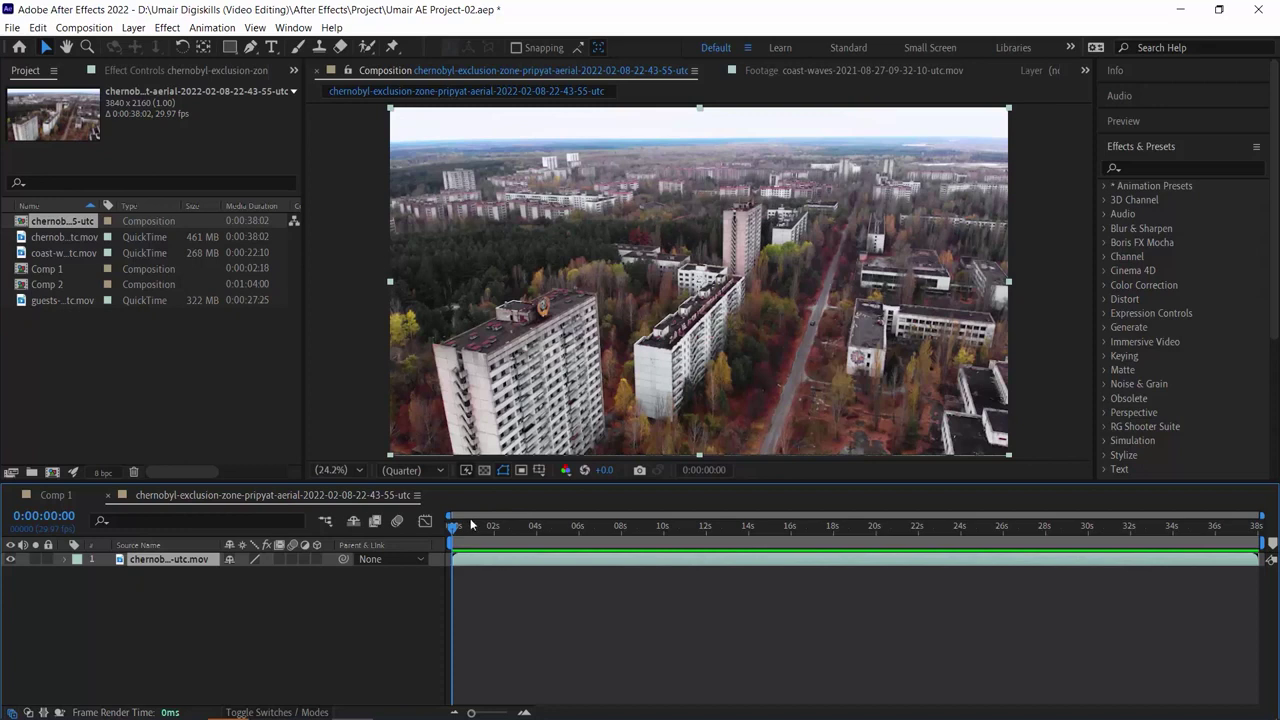
{"action": "left_click_drag", "start_coordinate": [476, 527], "coordinate": [1086, 525]}
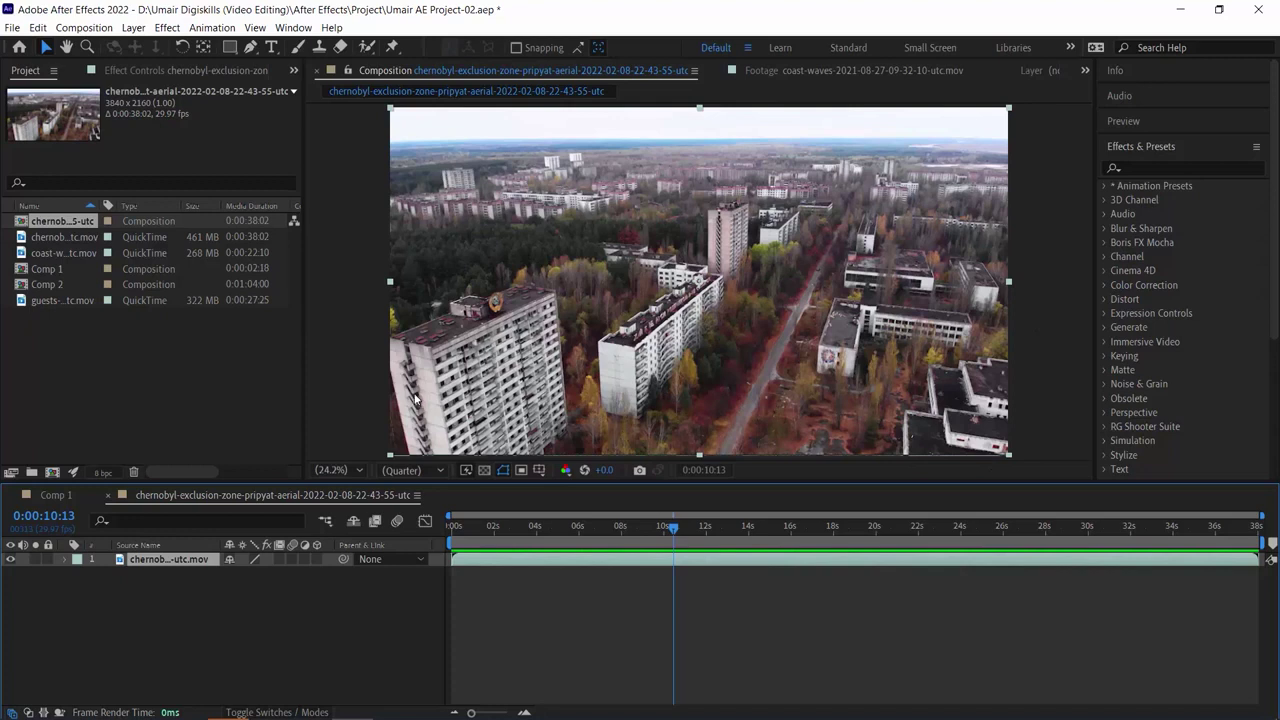
{"action": "left_click", "coordinate": [471, 531]}
{"action": "left_click_drag", "start_coordinate": [500, 529], "coordinate": [502, 526]}
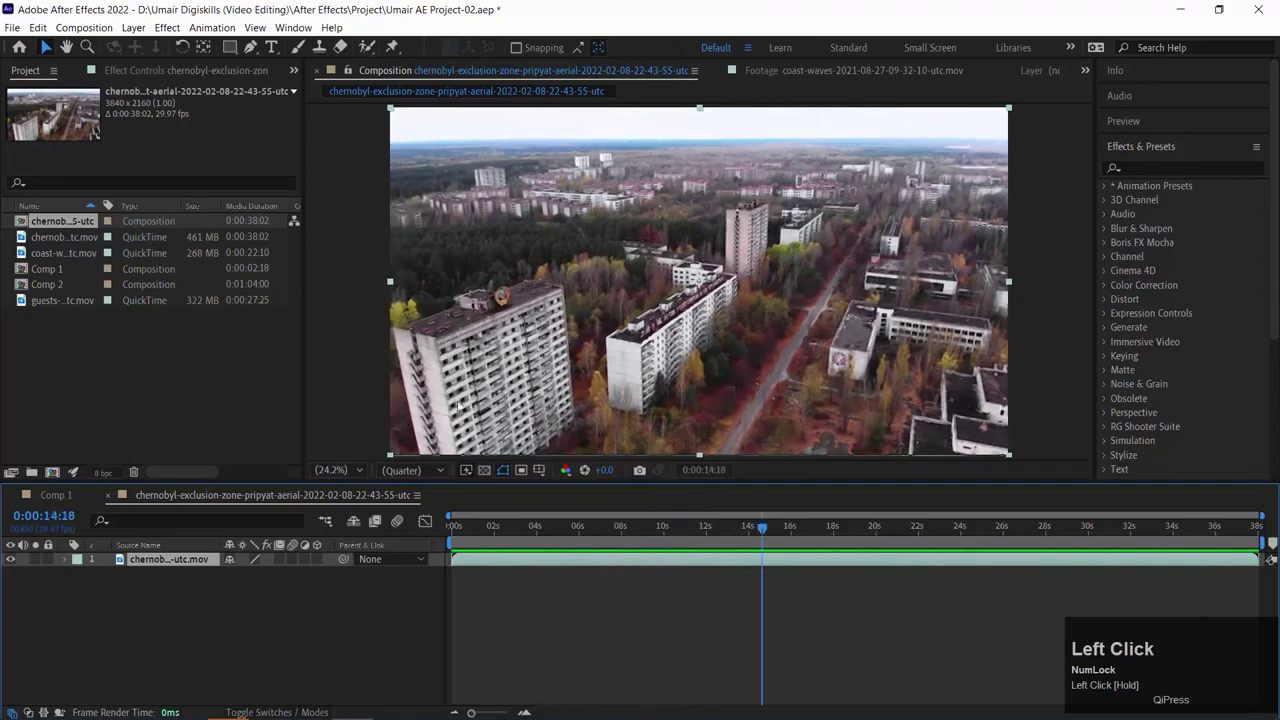
{"action": "left_click_drag", "start_coordinate": [502, 526], "coordinate": [498, 531]}
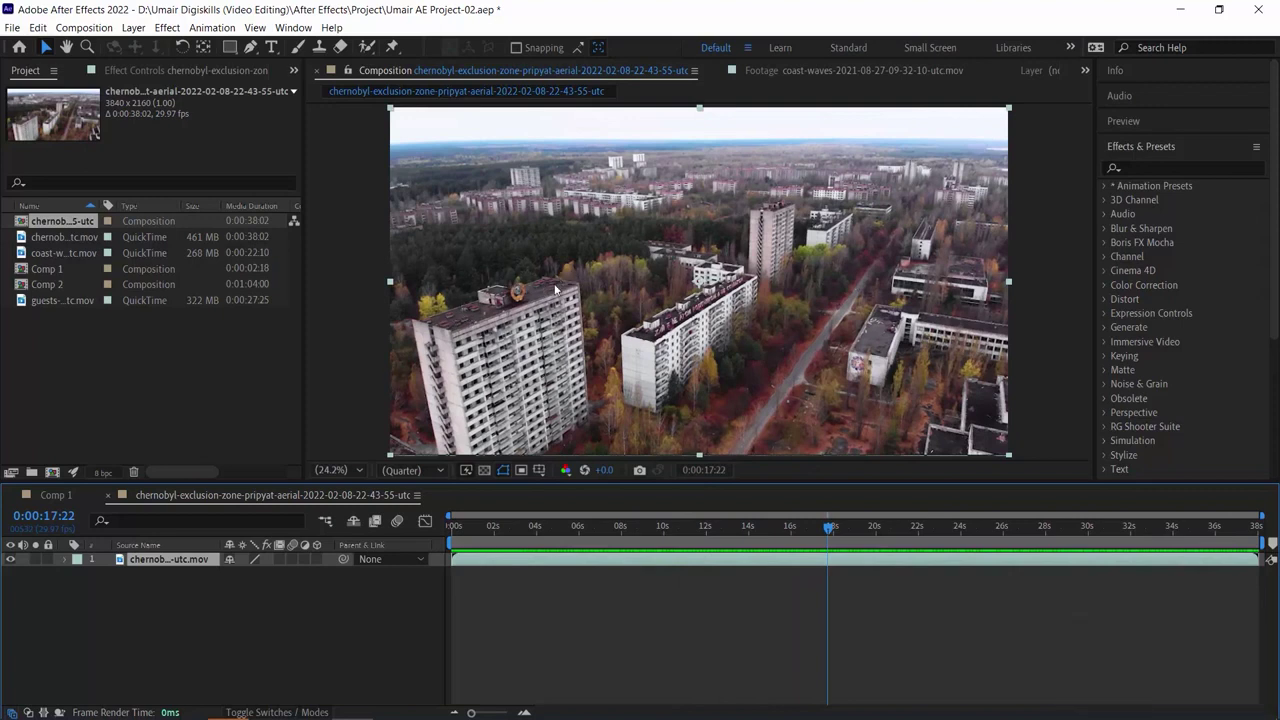
{"action": "left_click_drag", "start_coordinate": [498, 531], "coordinate": [662, 476]}
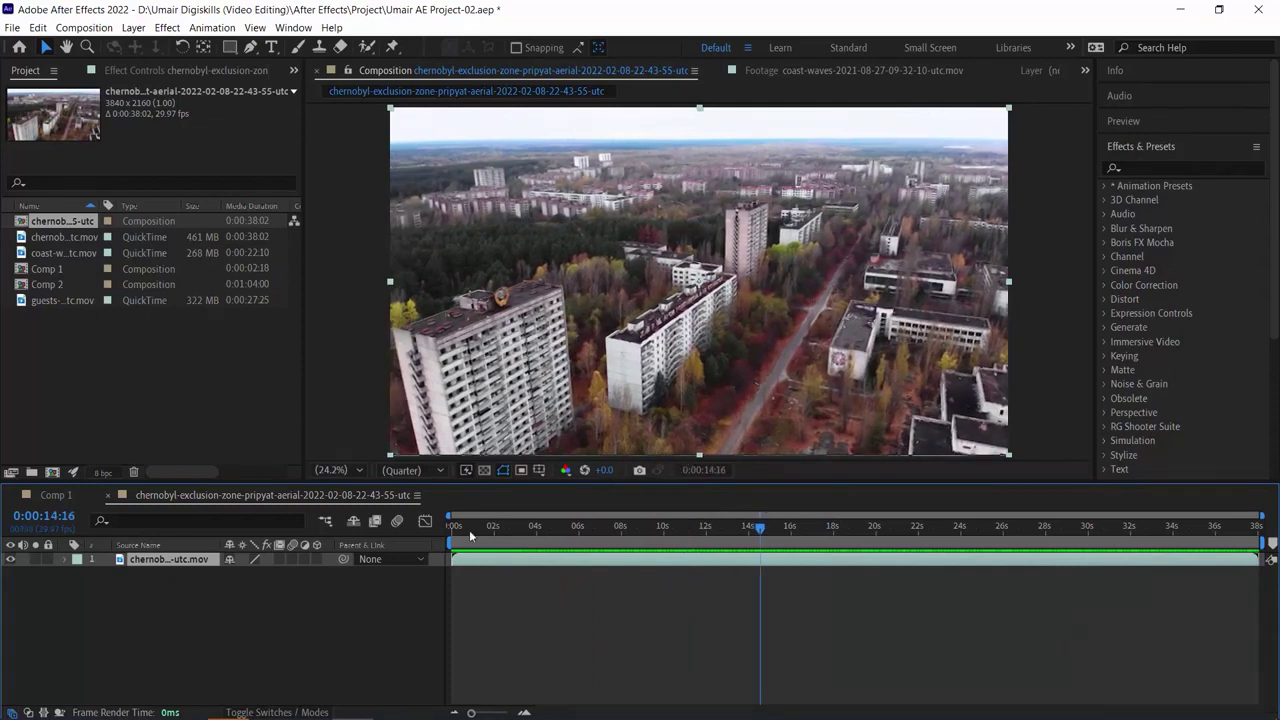
{"action": "left_click_drag", "start_coordinate": [498, 532], "coordinate": [428, 546]}
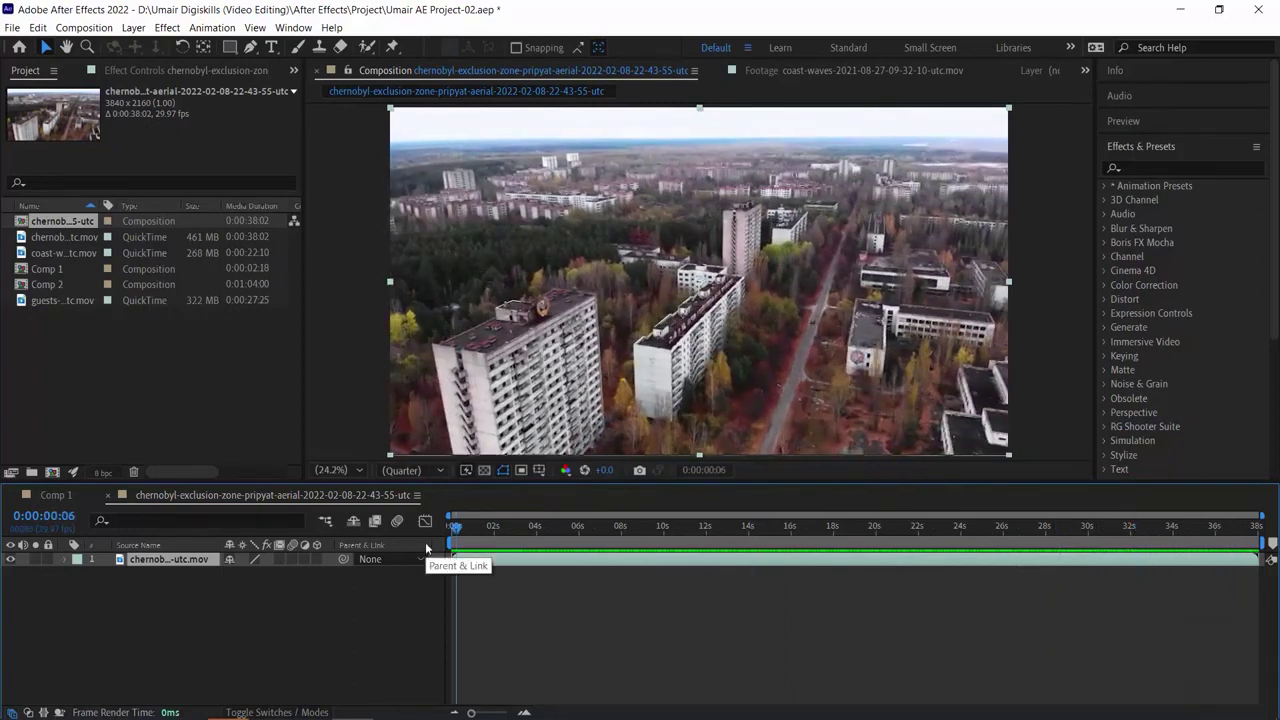
{"action": "left_click_drag", "start_coordinate": [478, 529], "coordinate": [491, 523]}
{"action": "key", "text": "space"}
{"action": "key", "text": "space"}
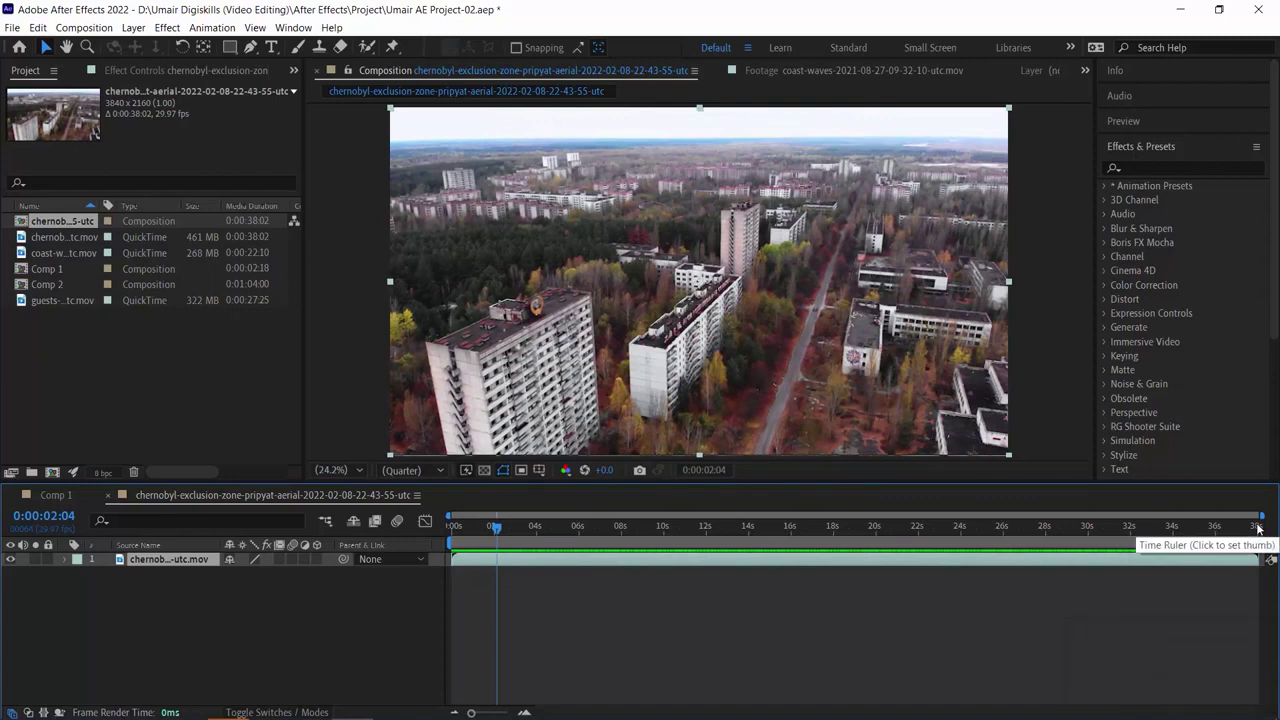
{"action": "left_click_drag", "start_coordinate": [551, 533], "coordinate": [498, 528]}
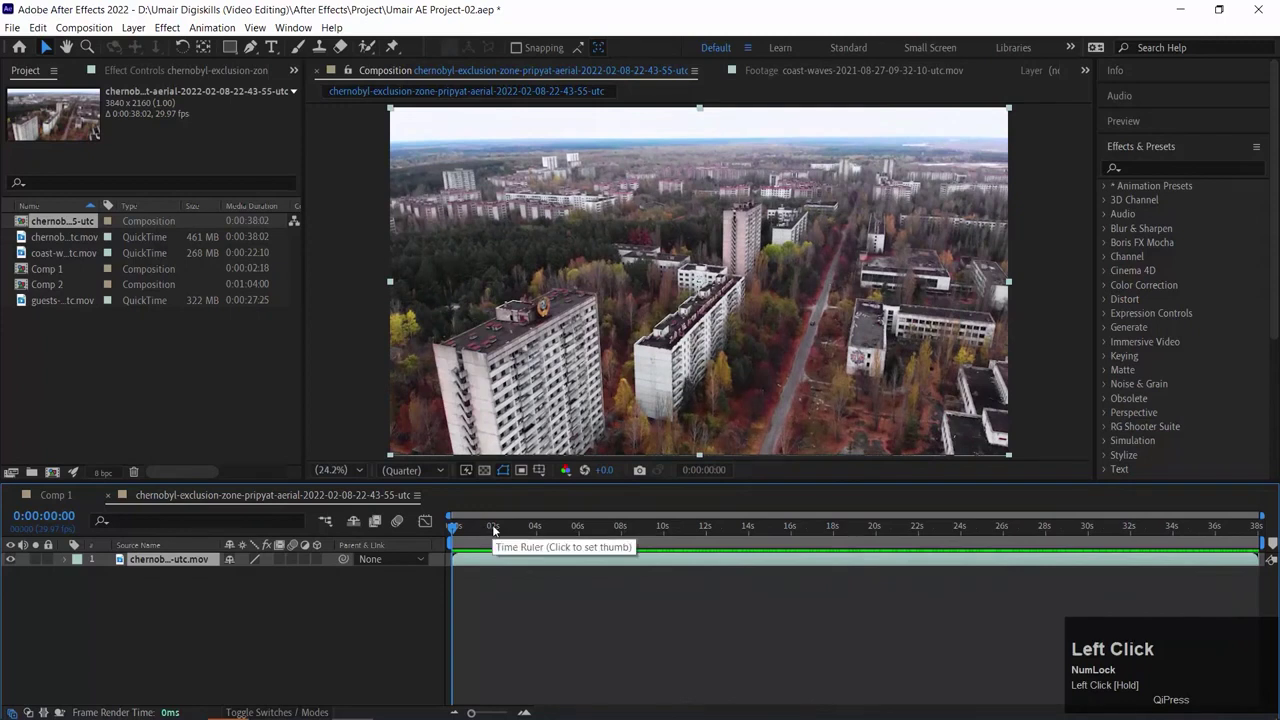
{"action": "left_click_drag", "start_coordinate": [502, 526], "coordinate": [128, 618]}
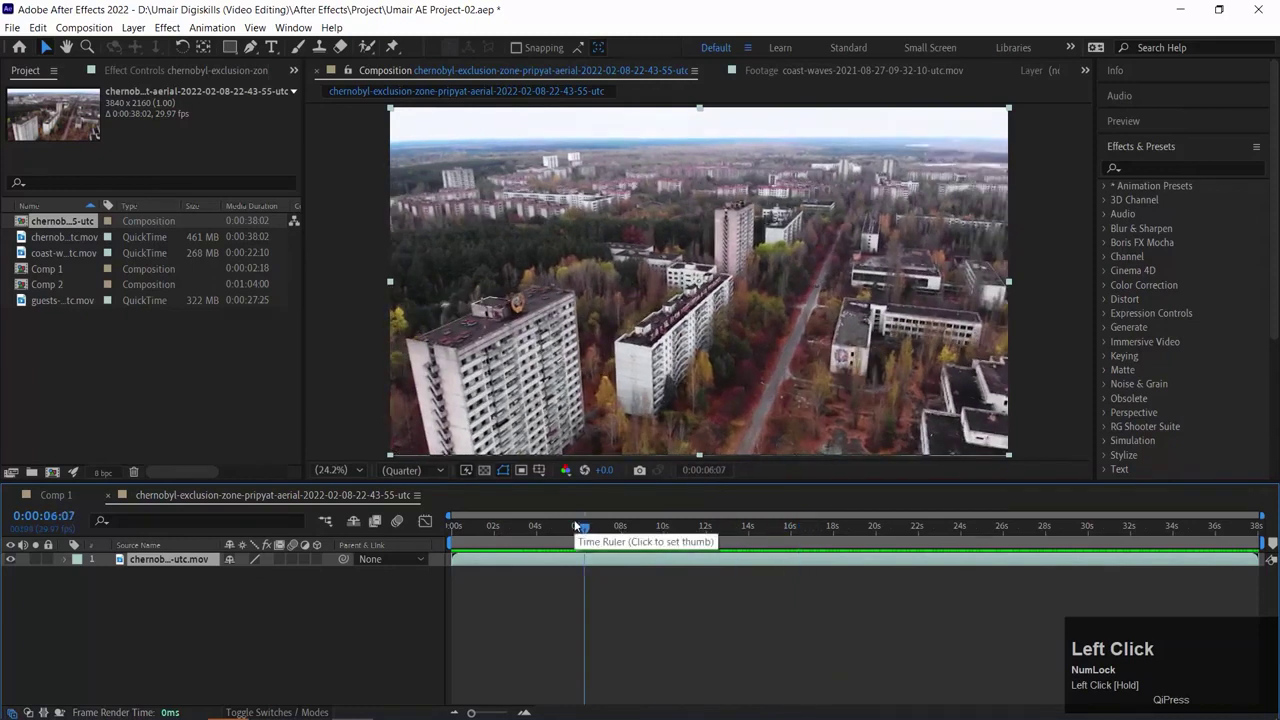
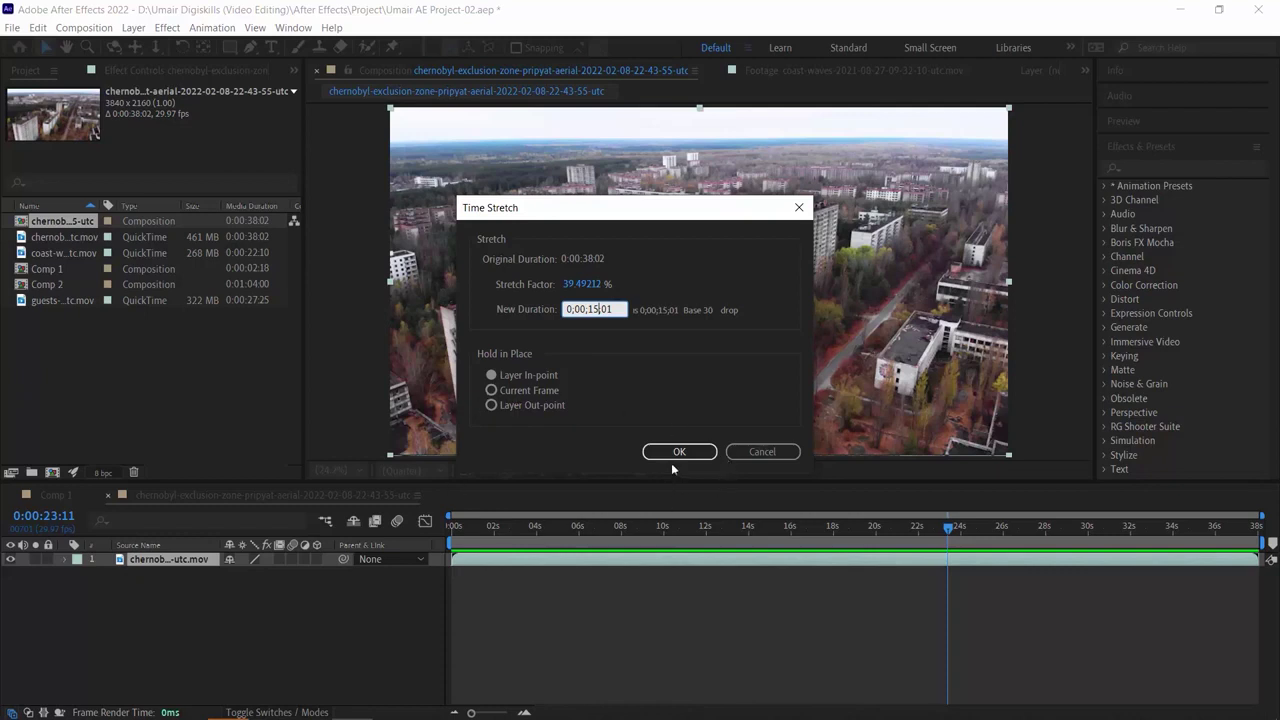
Confirm the Time Stretch so the drone clip lasts 0:00:15:01
{"action": "left_click", "coordinate": [697, 458]}
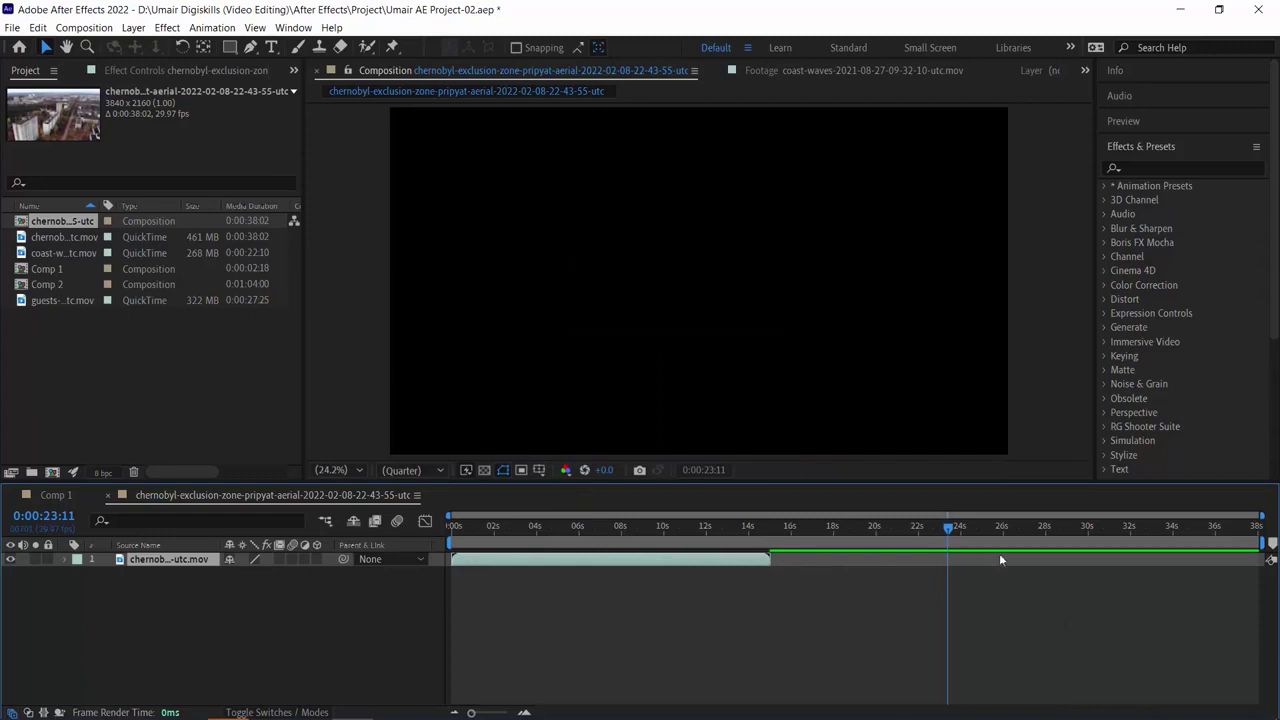
Preview the sped-up drone clip from the start of the composition, then stop playback
{"action": "left_click", "coordinate": [730, 530]}
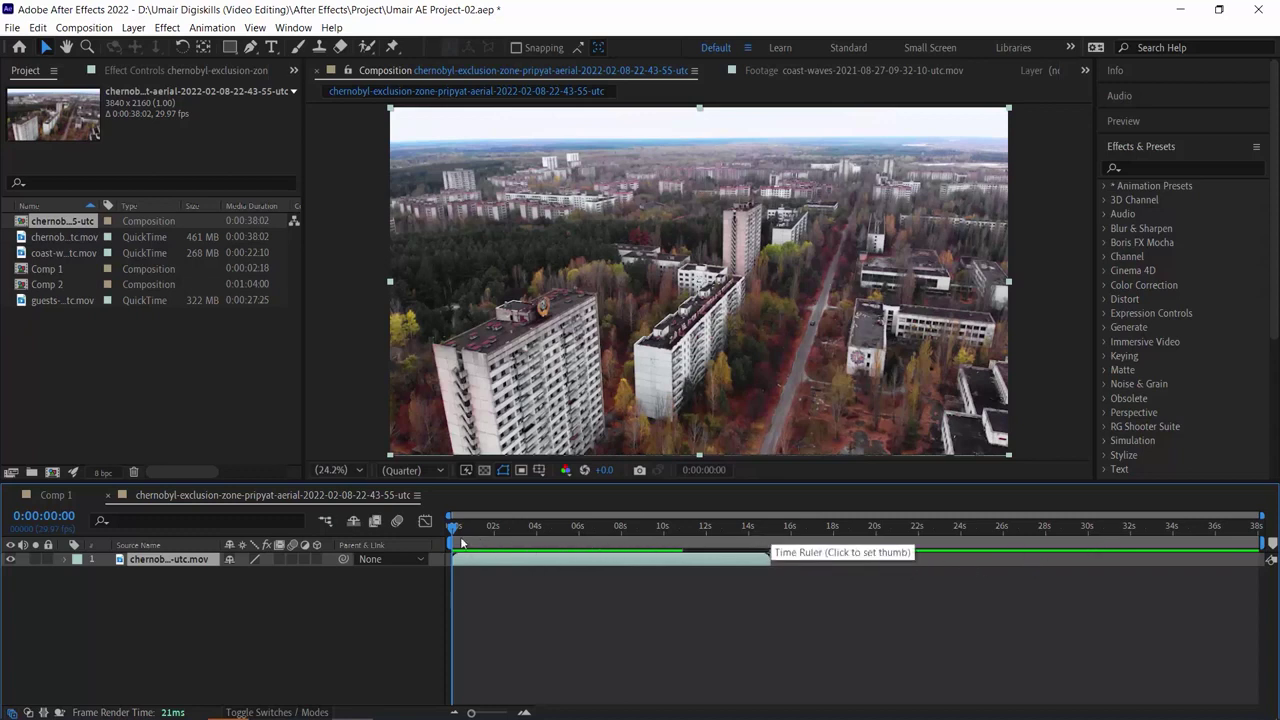
{"action": "key", "text": "space"}
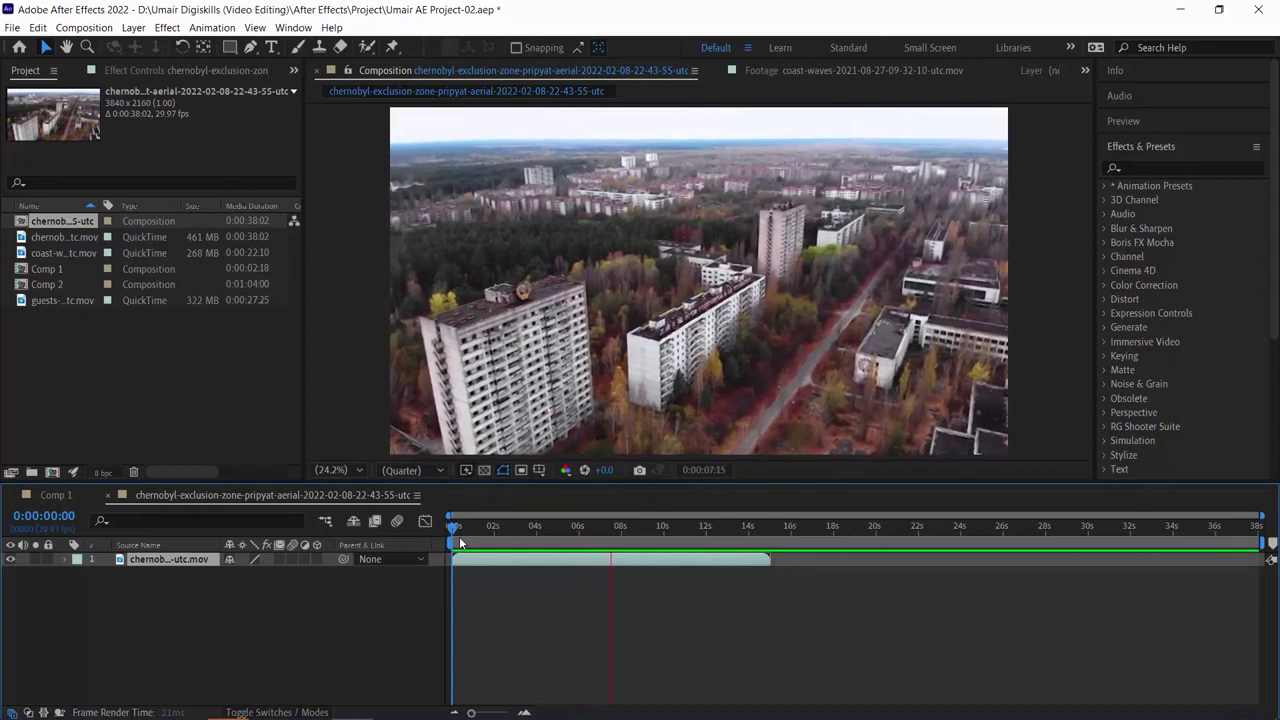
{"action": "key", "text": "space"}
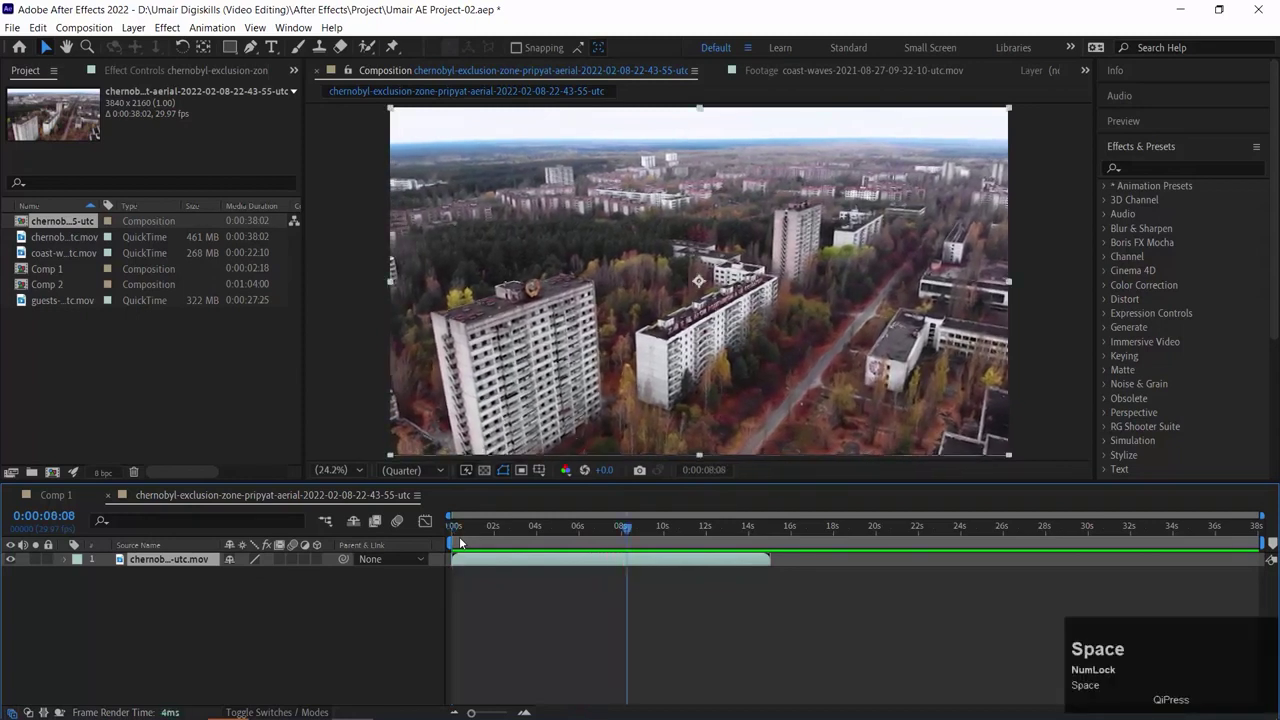
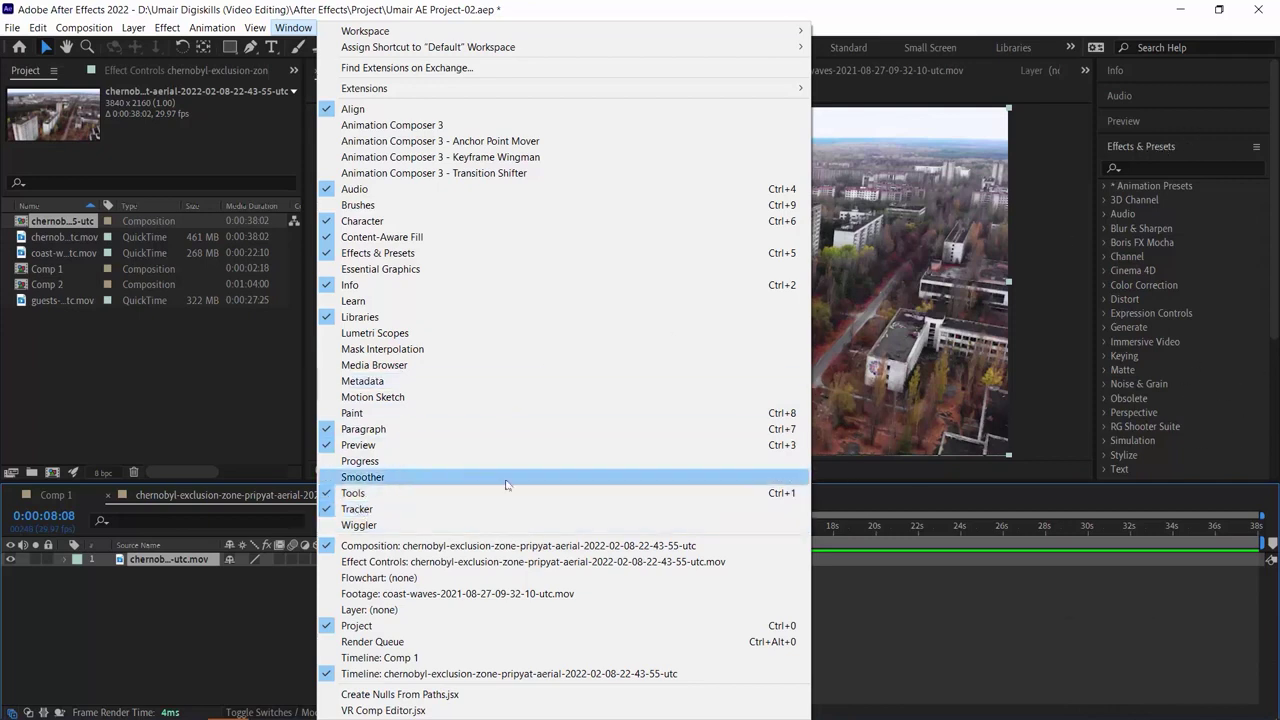
Show the Tracker panel via the Window menu and reveal it beside the footage
{"action": "left_click", "coordinate": [1163, 156]}
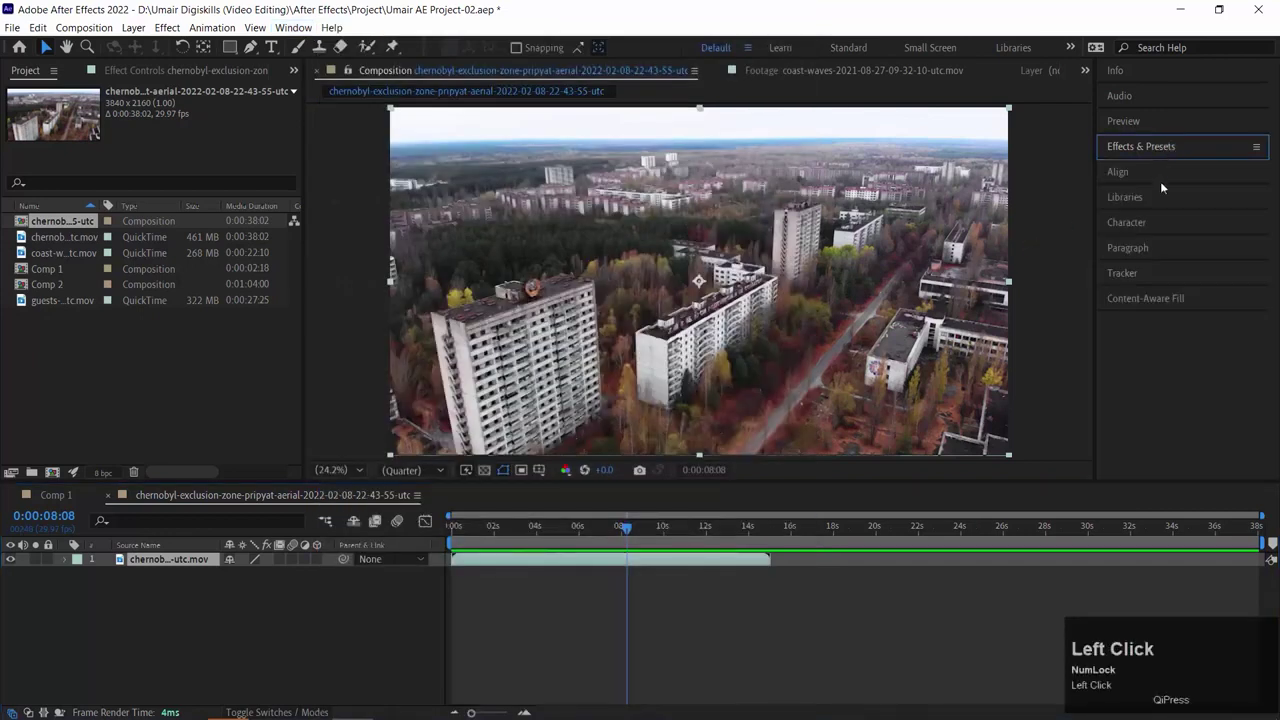
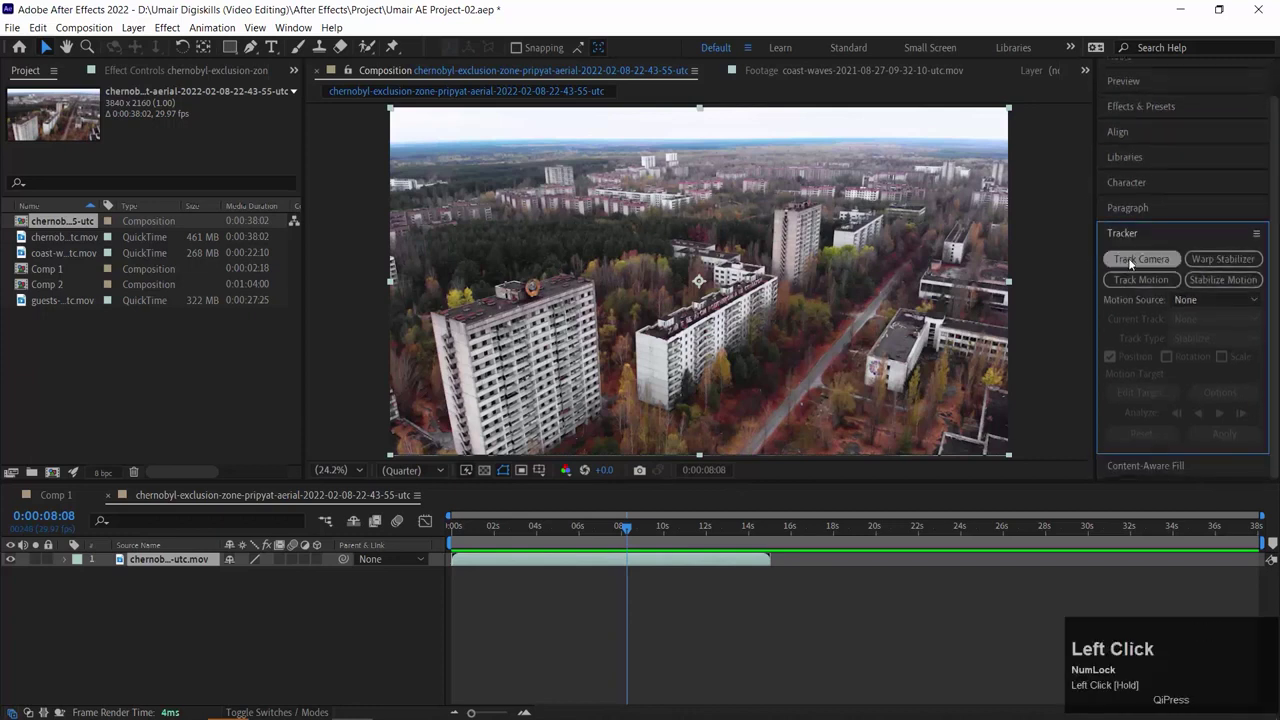
{"action": "left_click_drag", "start_coordinate": [577, 533], "coordinate": [1142, 264]}
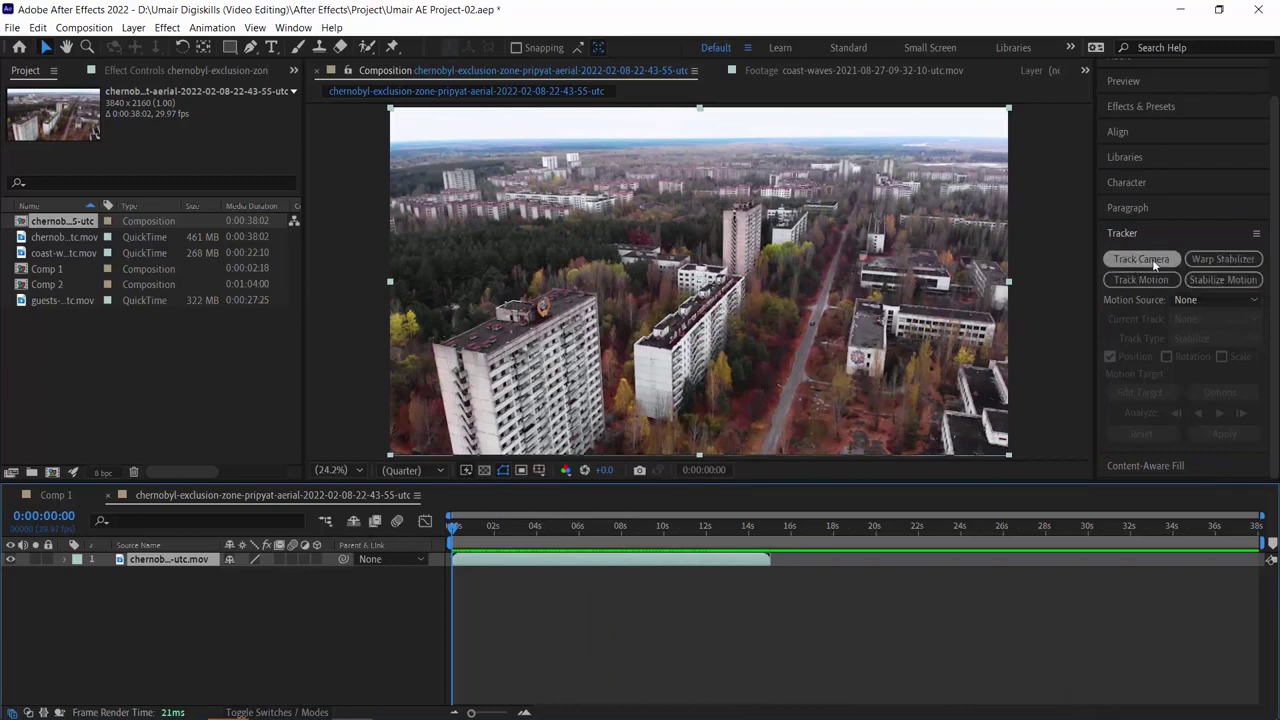
Start Track Camera on the drone clip and watch the 3D Camera Tracker in Effect Controls
{"action": "left_click", "coordinate": [1159, 263]}
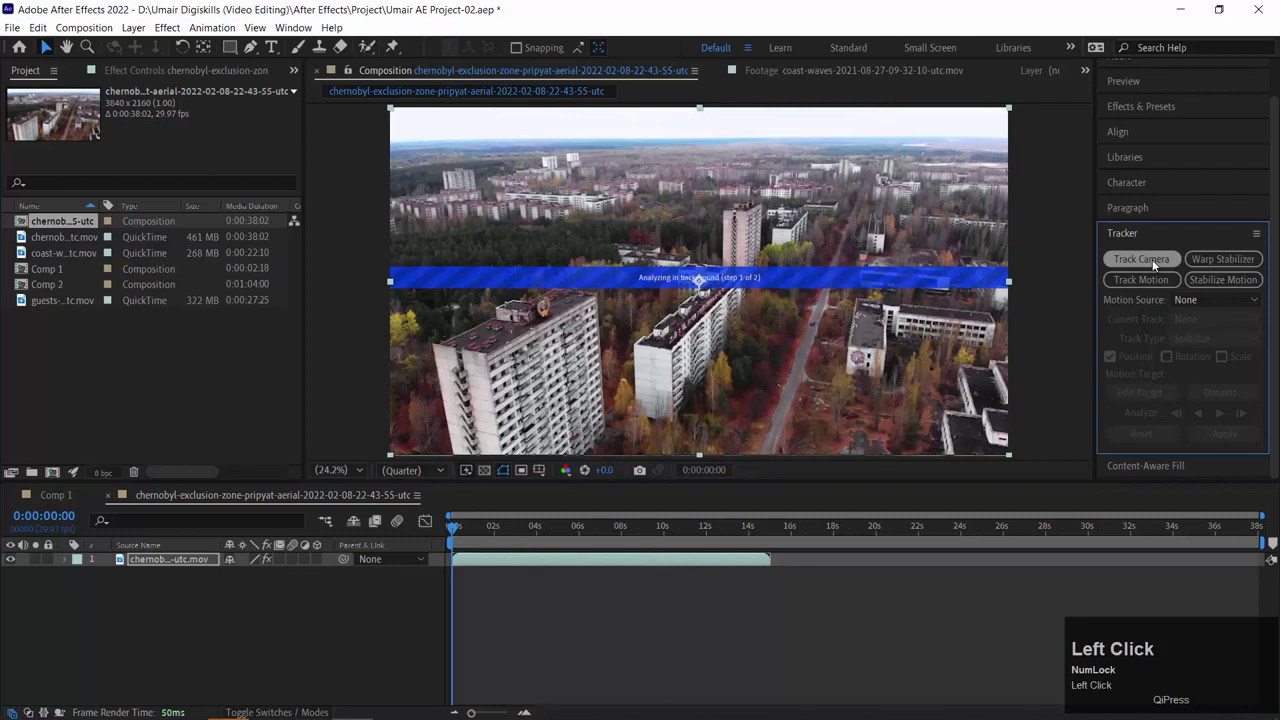
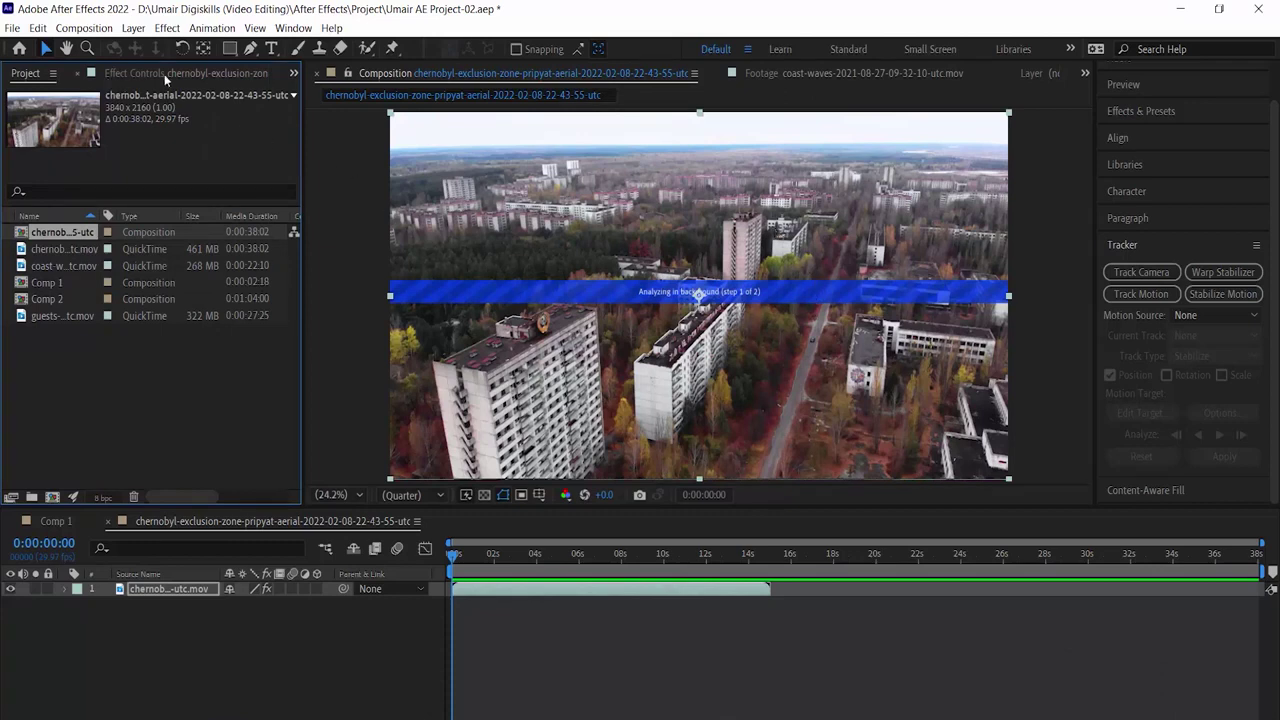
{"action": "left_click", "coordinate": [154, 75]}
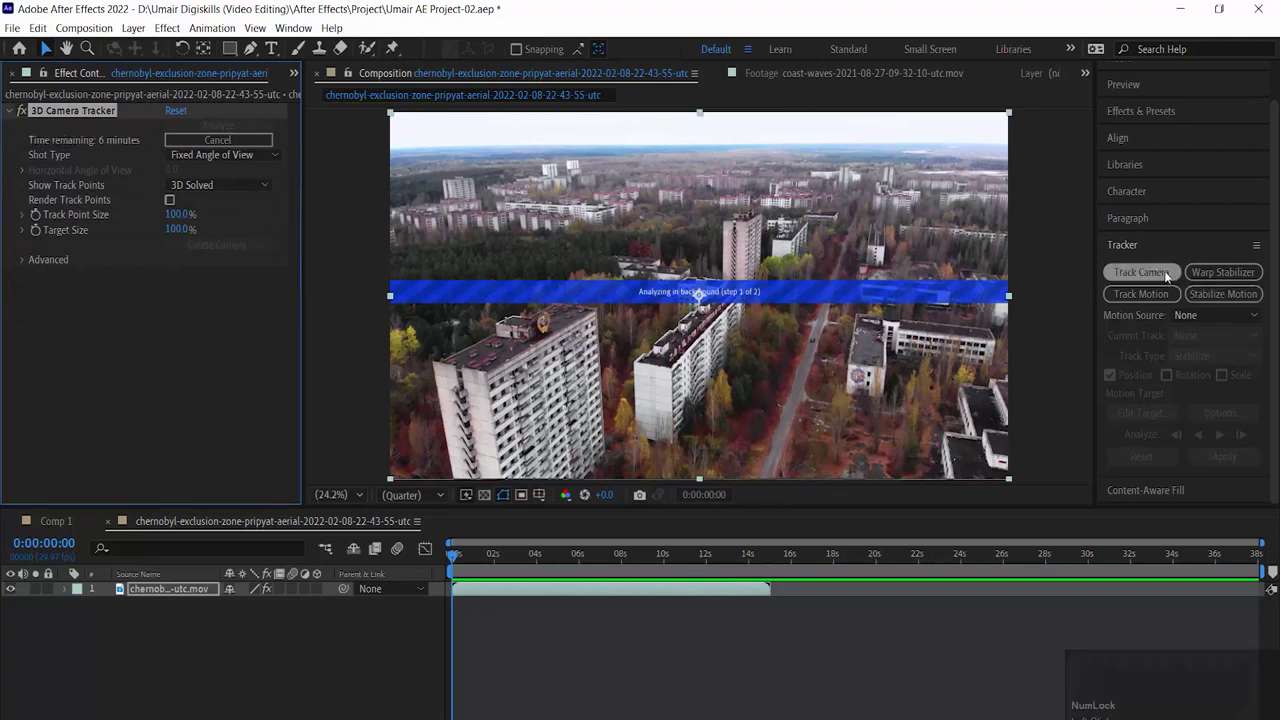
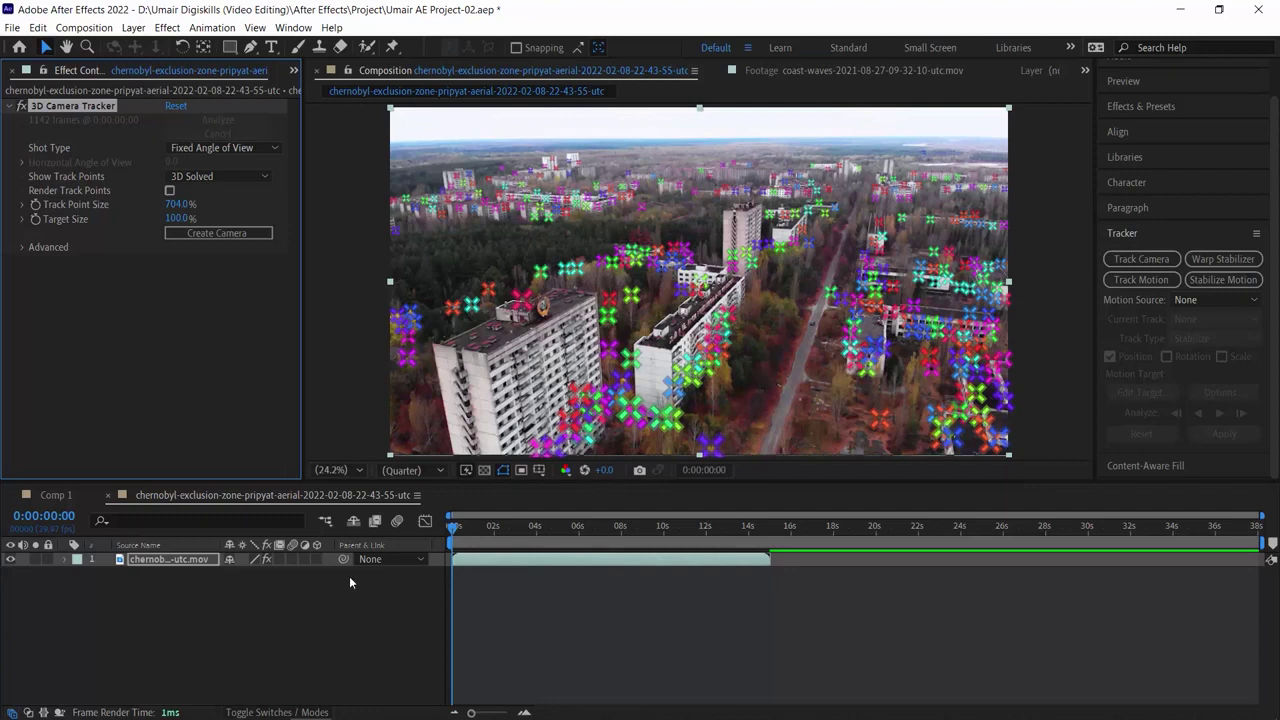
Increase the 3D Camera Tracker's Track Point Size from 704% to 923%
{"action": "left_click_drag", "start_coordinate": [390, 544], "coordinate": [630, 520]}
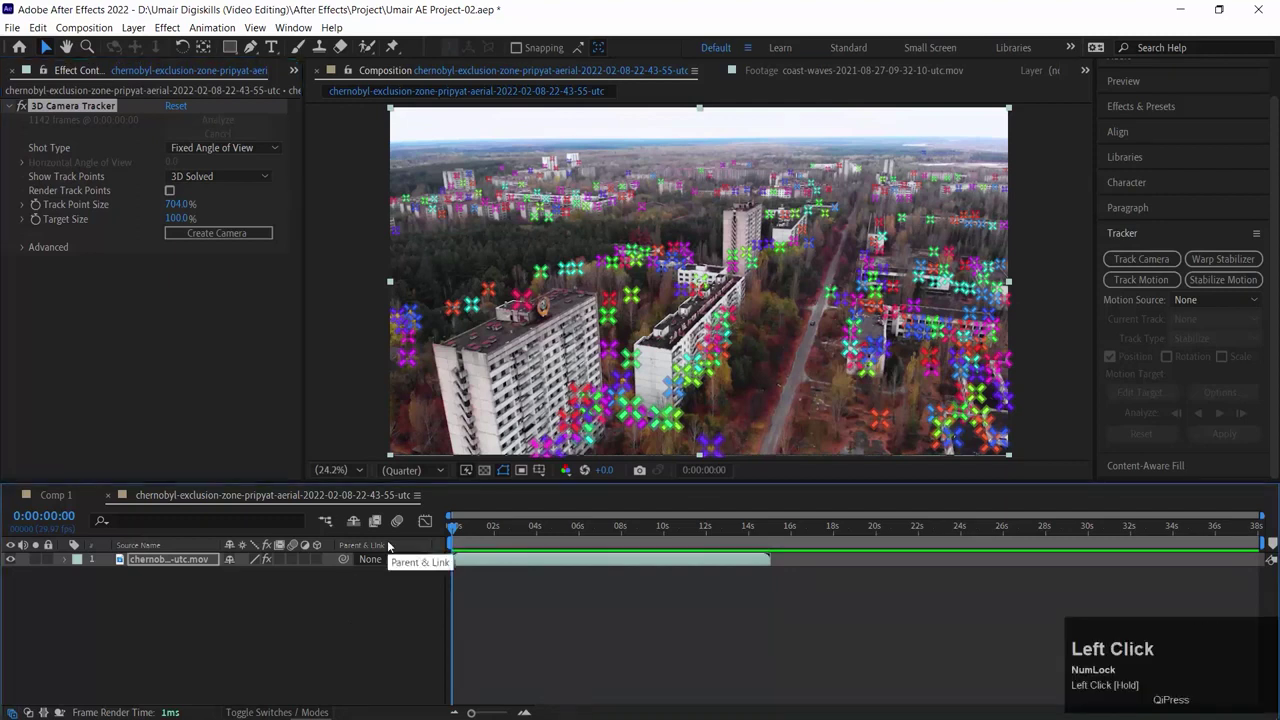
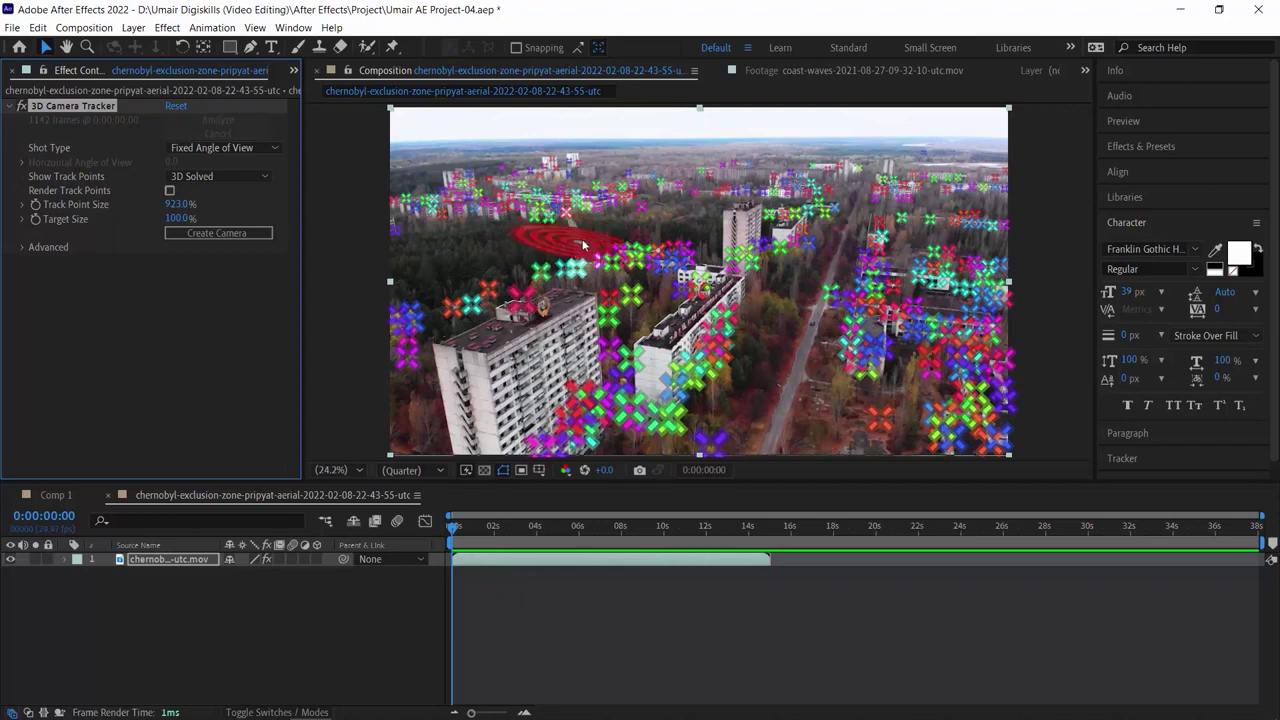
Select track points above the left tower block and choose Create Text and Camera
{"action": "left_click", "coordinate": [505, 267]}
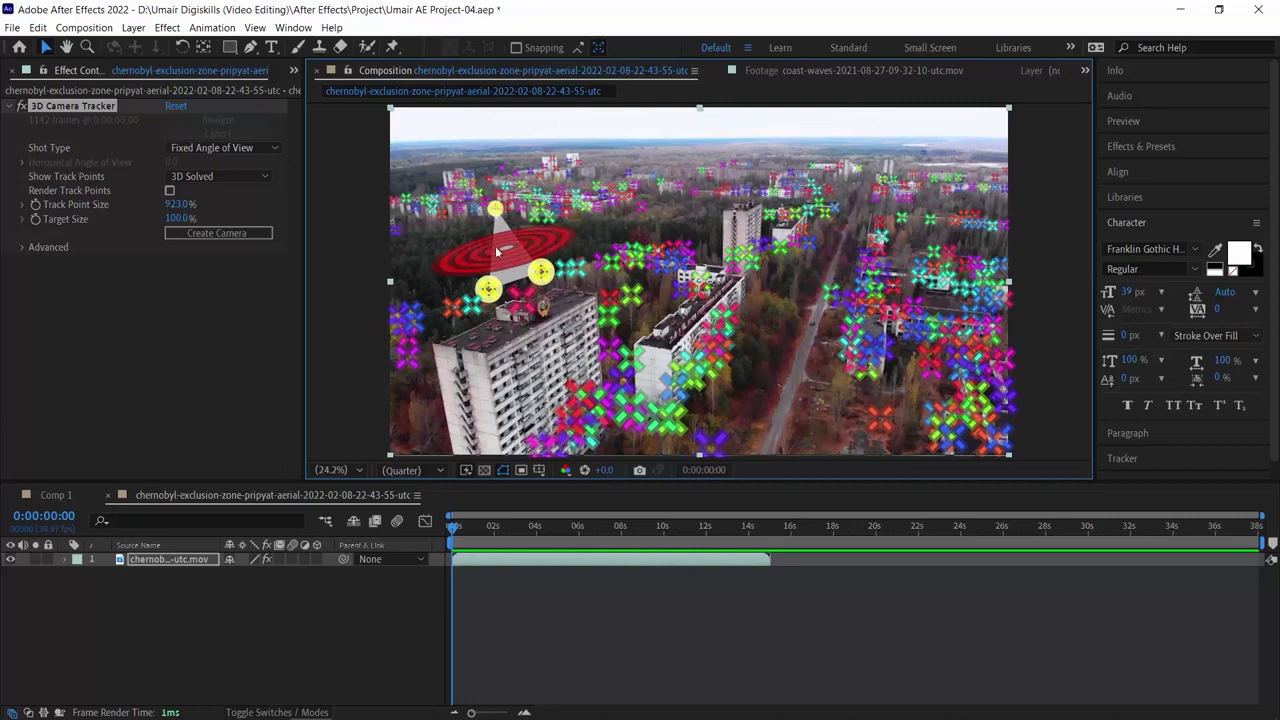
{"action": "right_click", "coordinate": [499, 247]}
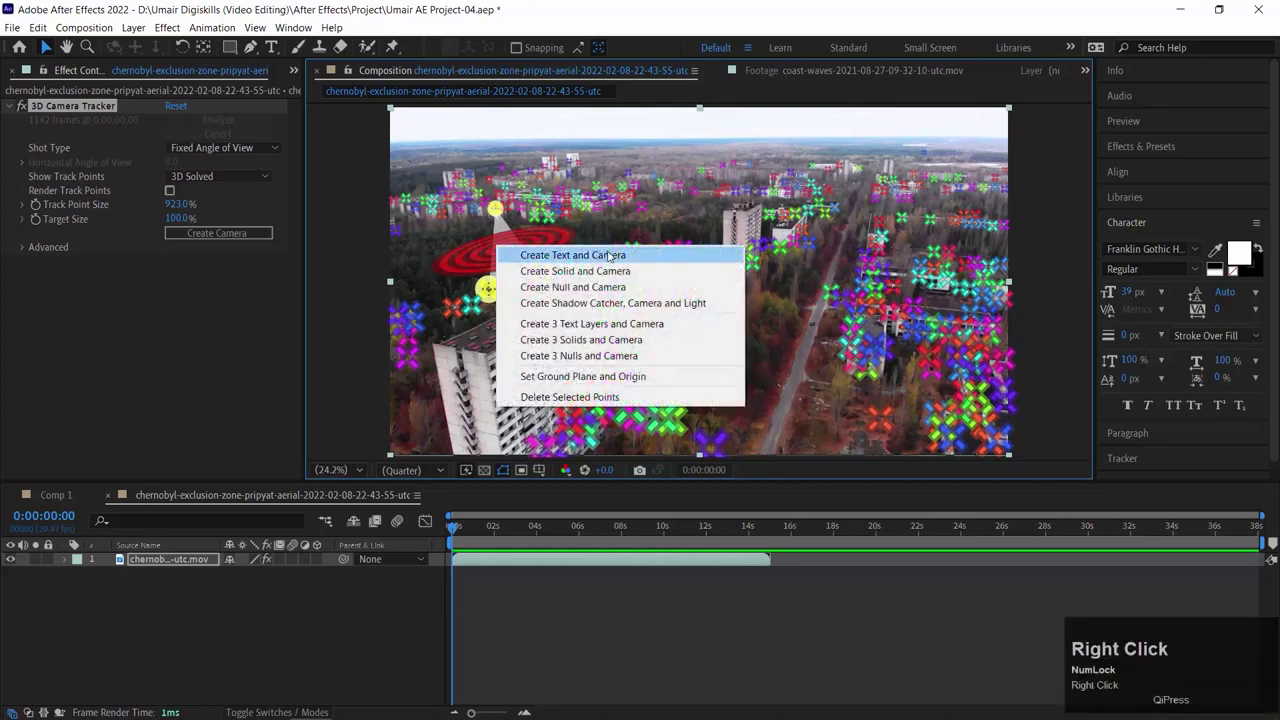
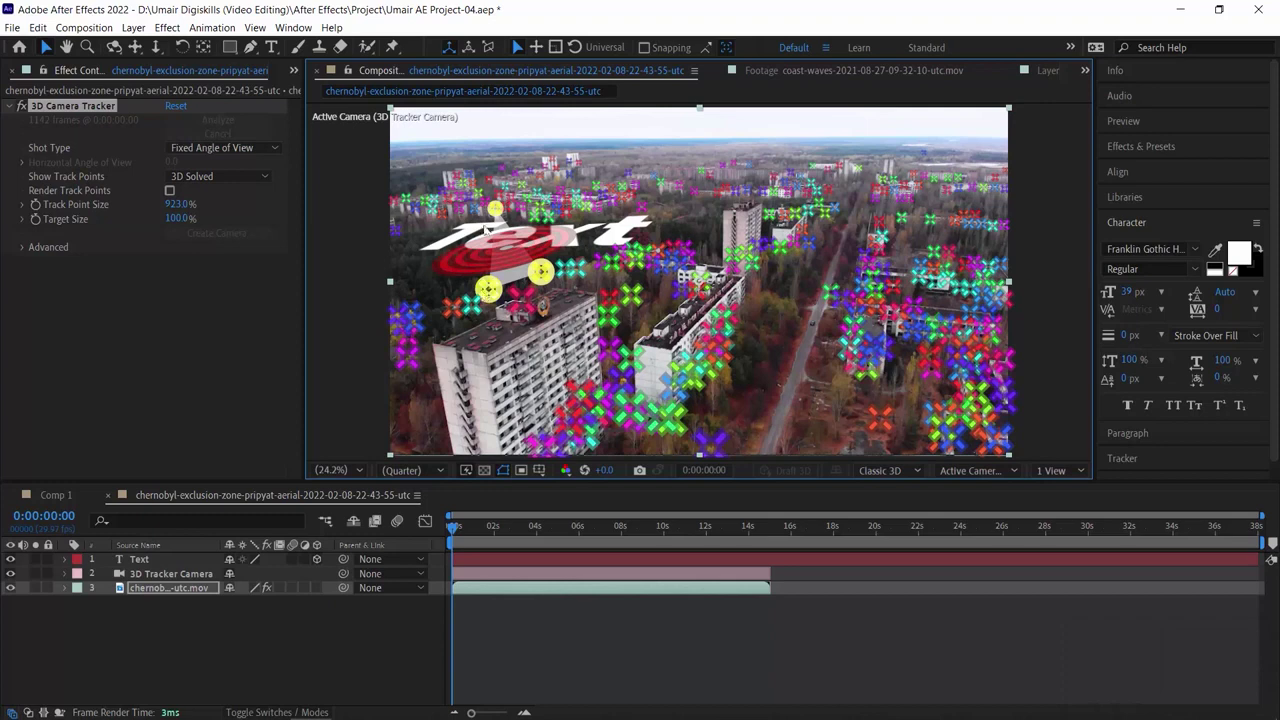
Expand the text layer and start replacing the placeholder word with DIGISKILLS
{"action": "left_click", "coordinate": [68, 562]}
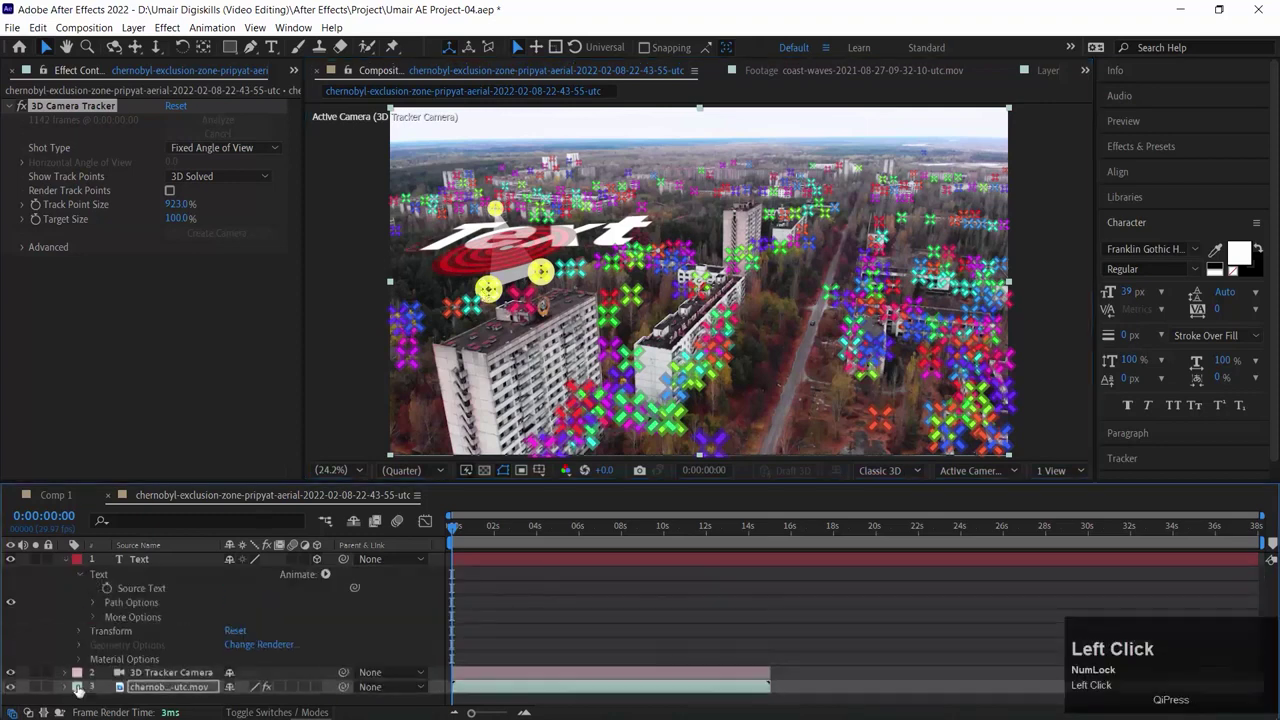
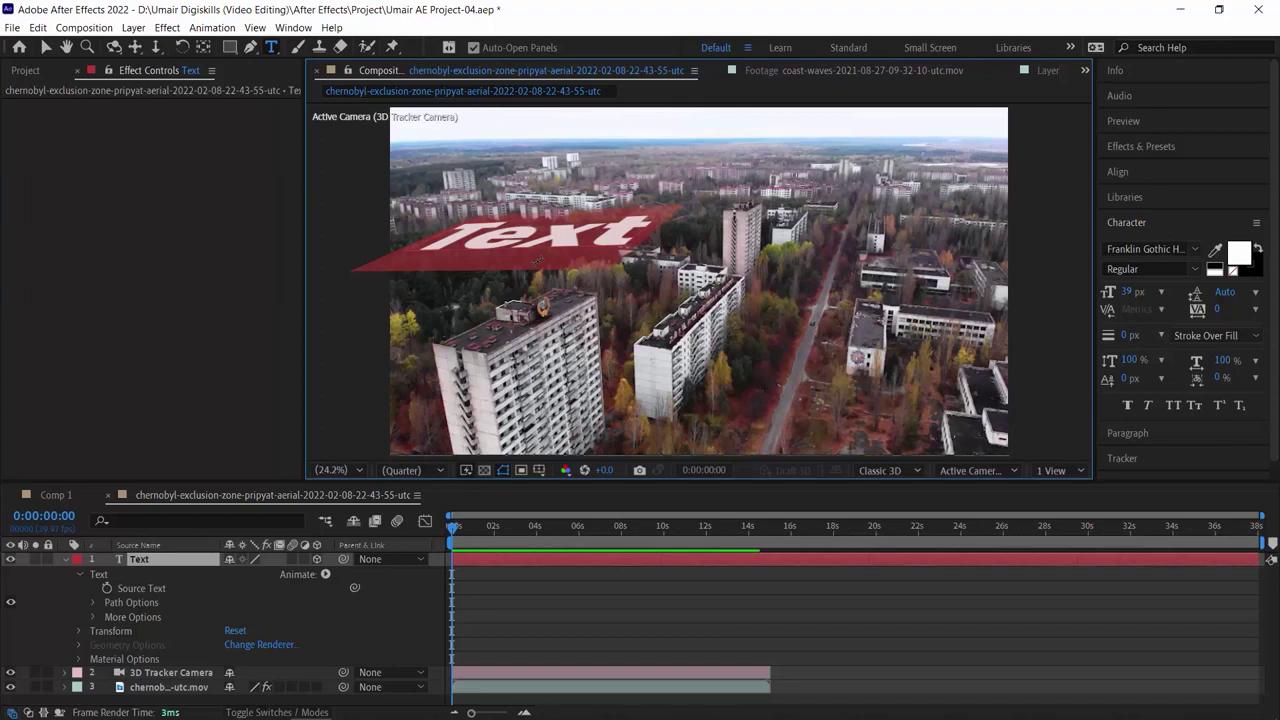
{"action": "key", "text": "shift+Num_Lock"}
{"action": "key", "text": "shift+d"}
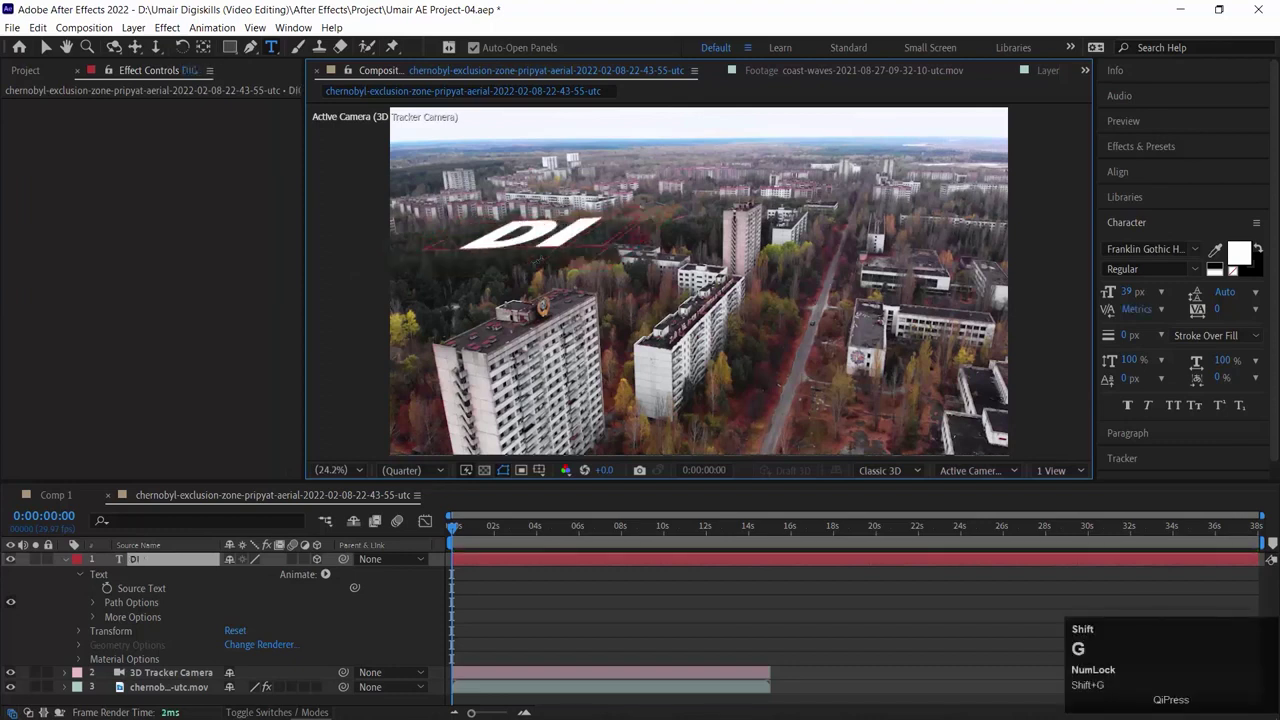
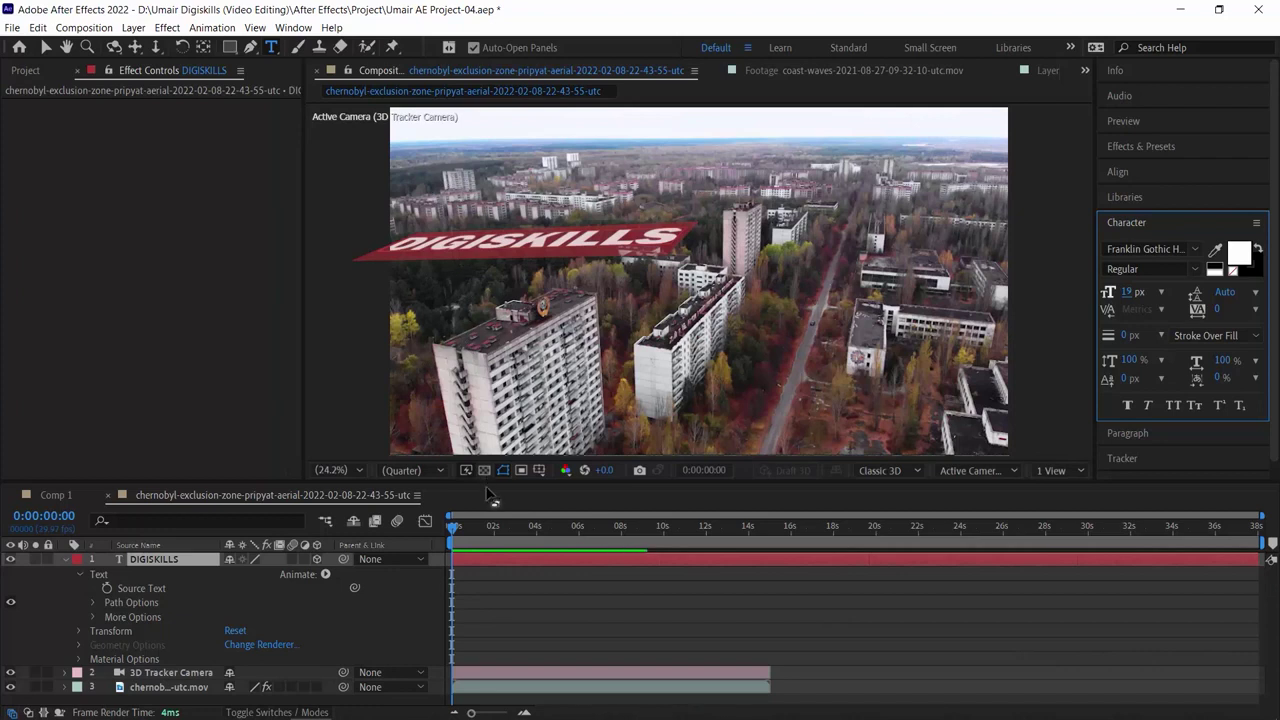
Preview the tracked DIGISKILLS text, then select it with the Selection tool for upright rotation
{"action": "left_click_drag", "start_coordinate": [463, 531], "coordinate": [652, 531]}
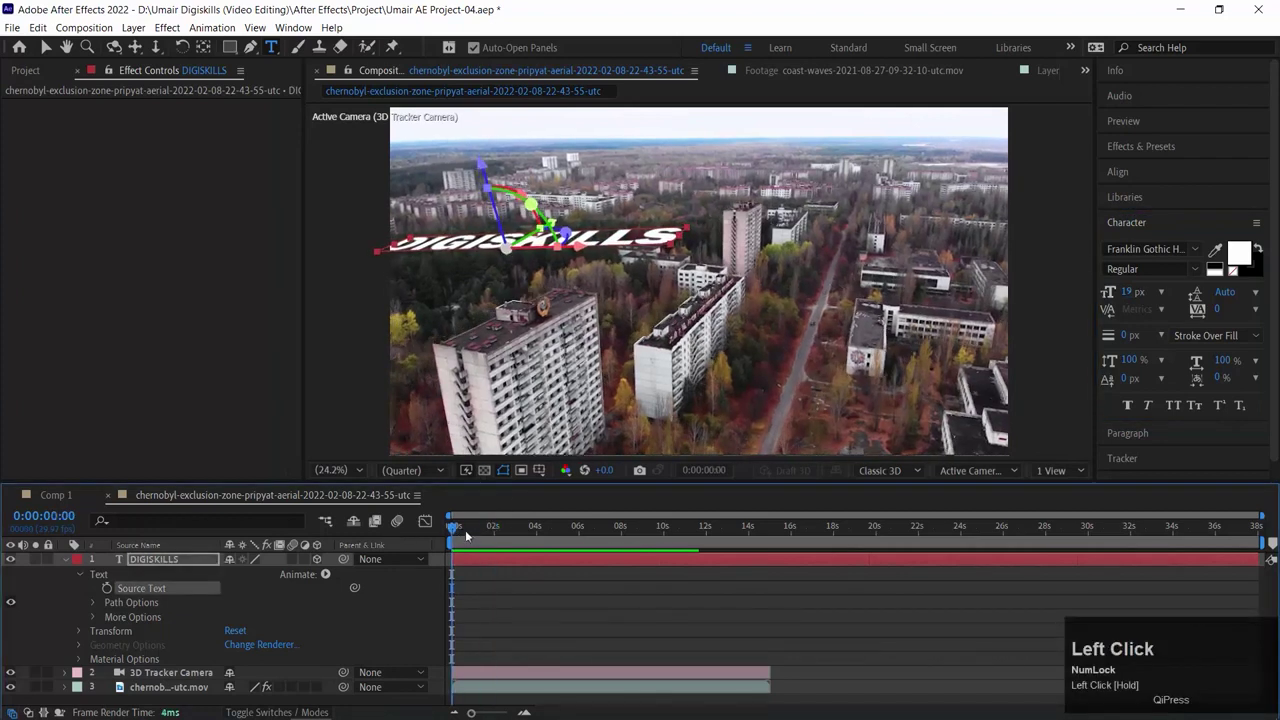
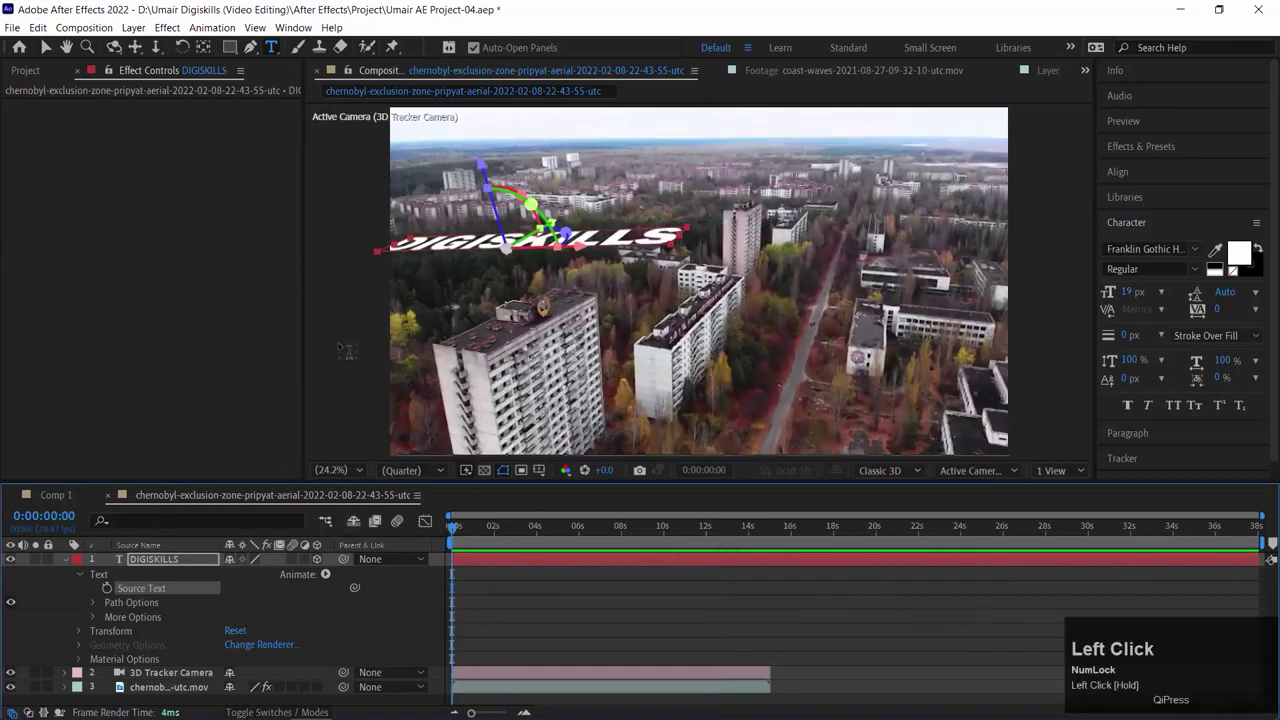
{"action": "key", "text": "v"}
{"action": "key", "text": "space"}
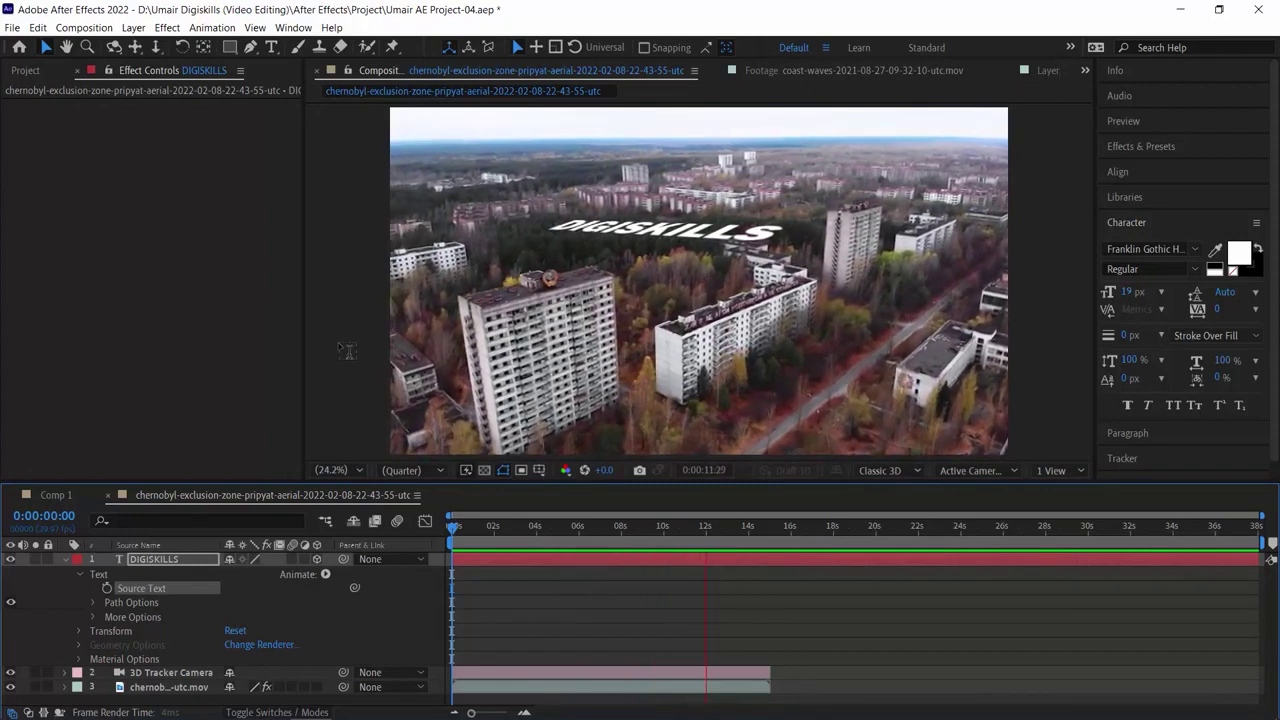
{"action": "key", "text": "space"}
{"action": "left_click", "coordinate": [486, 553]}
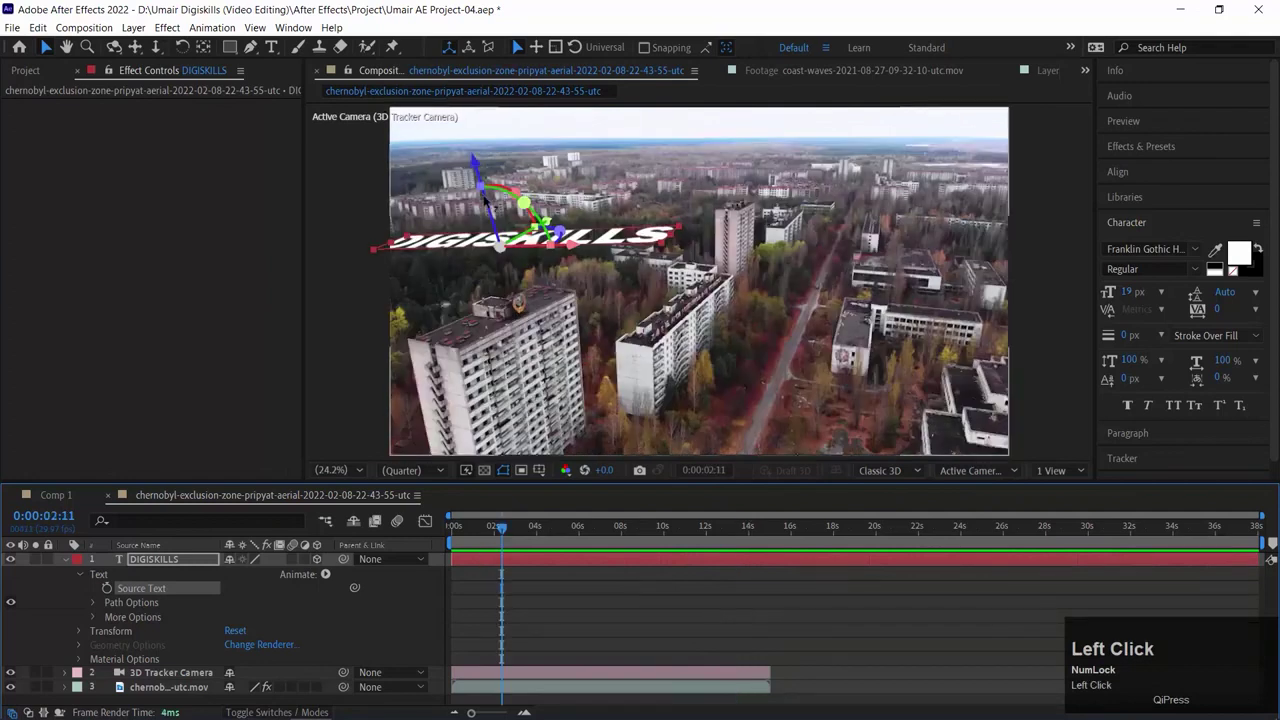
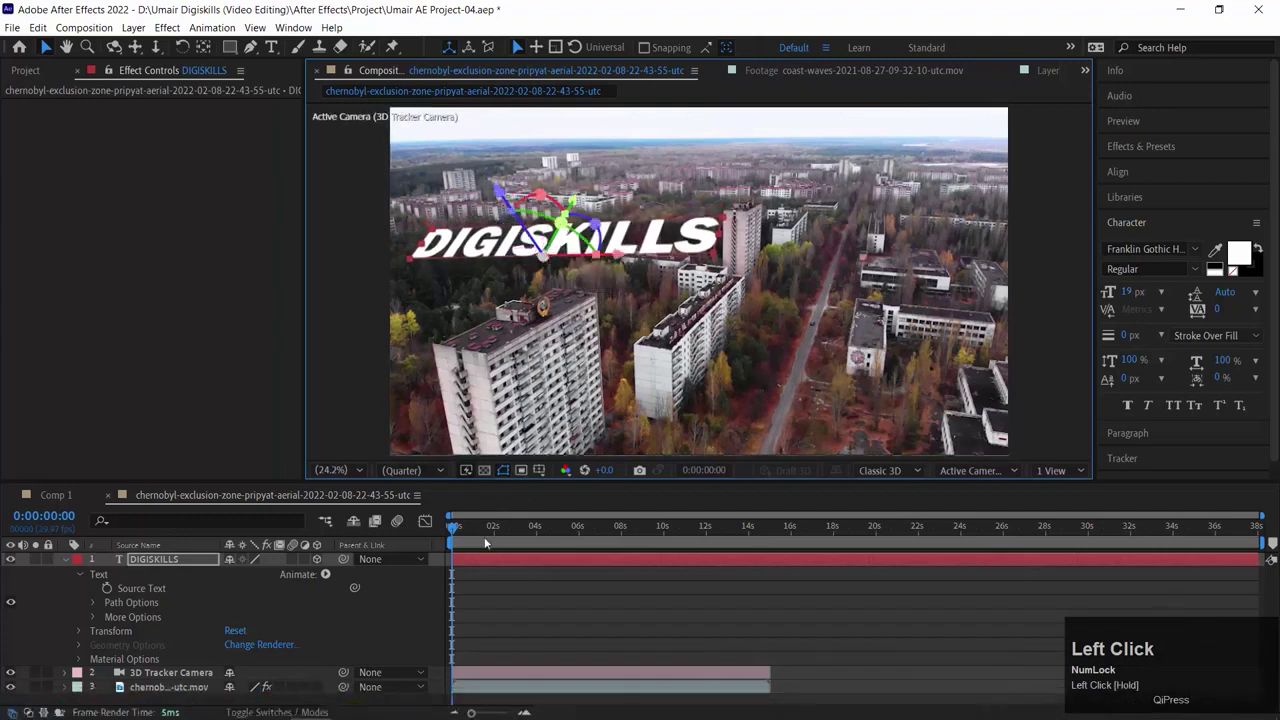
{"action": "key", "text": "space"}
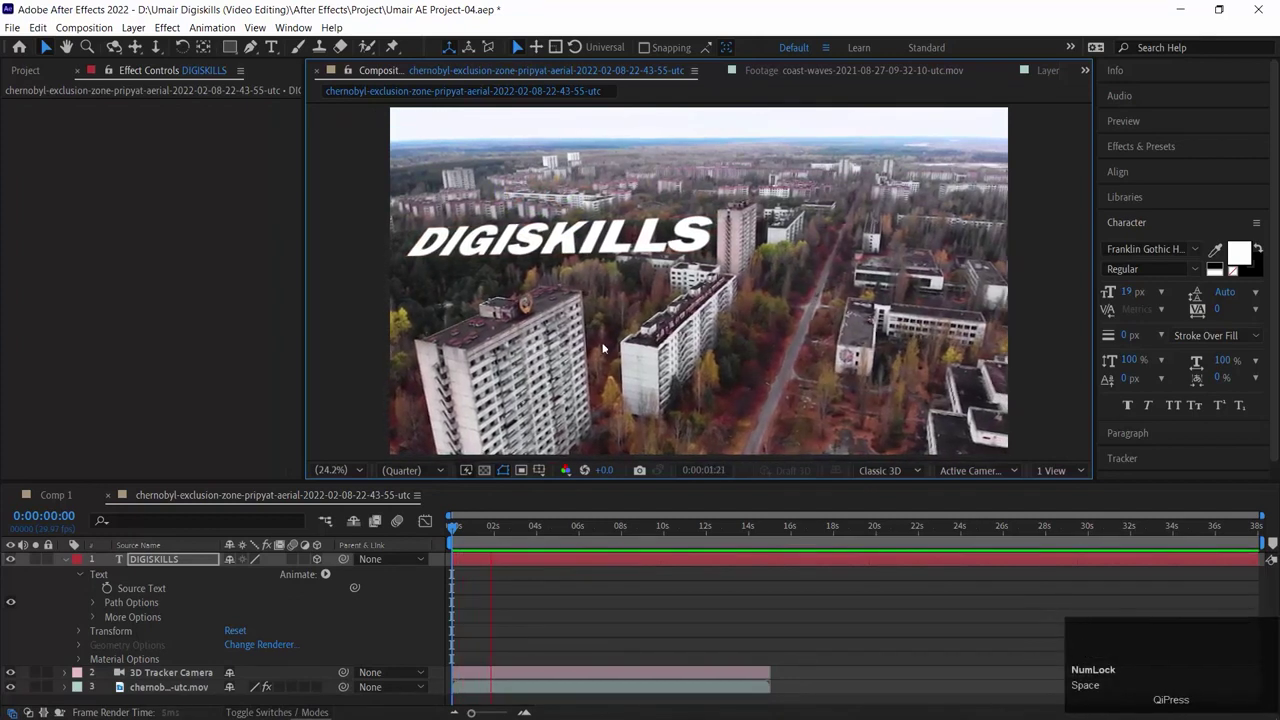
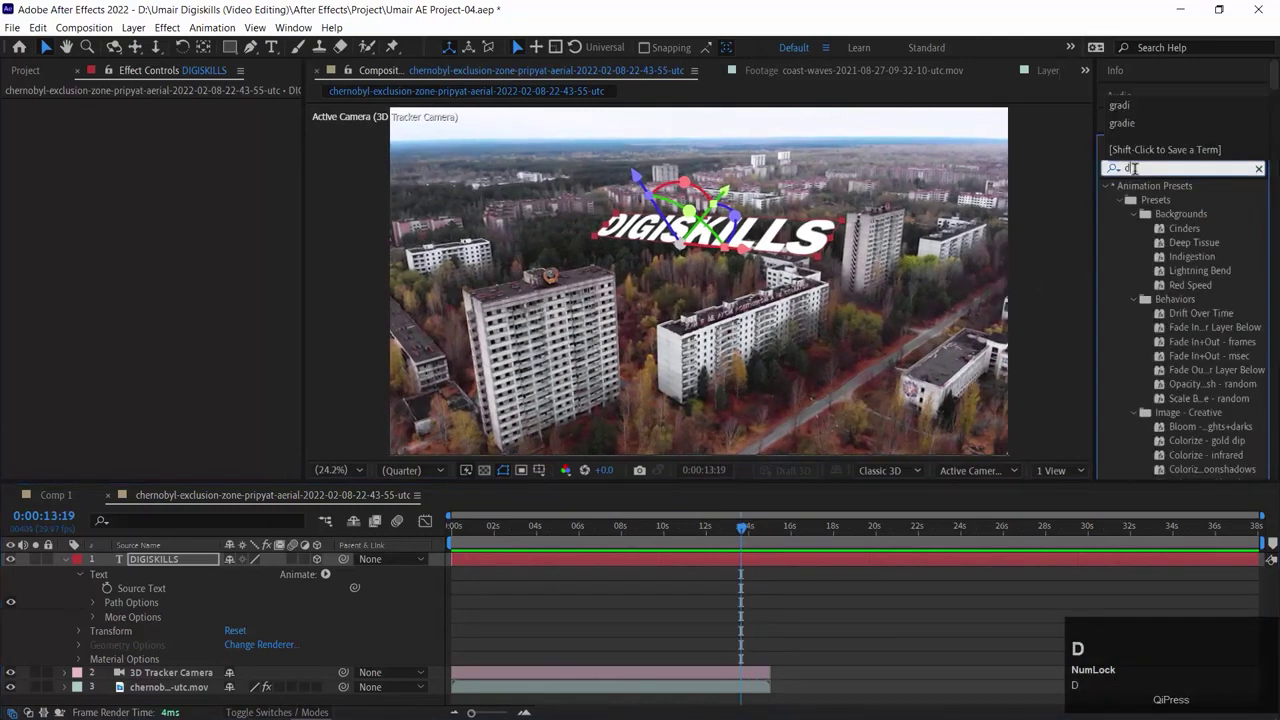
Search Effects & Presets for 'drop' and apply Perspective > Drop Shadow to DIGISKILLS
{"action": "type", "text": "op"}
{"action": "scroll", "scroll_direction": "down", "scroll_amount": 3}
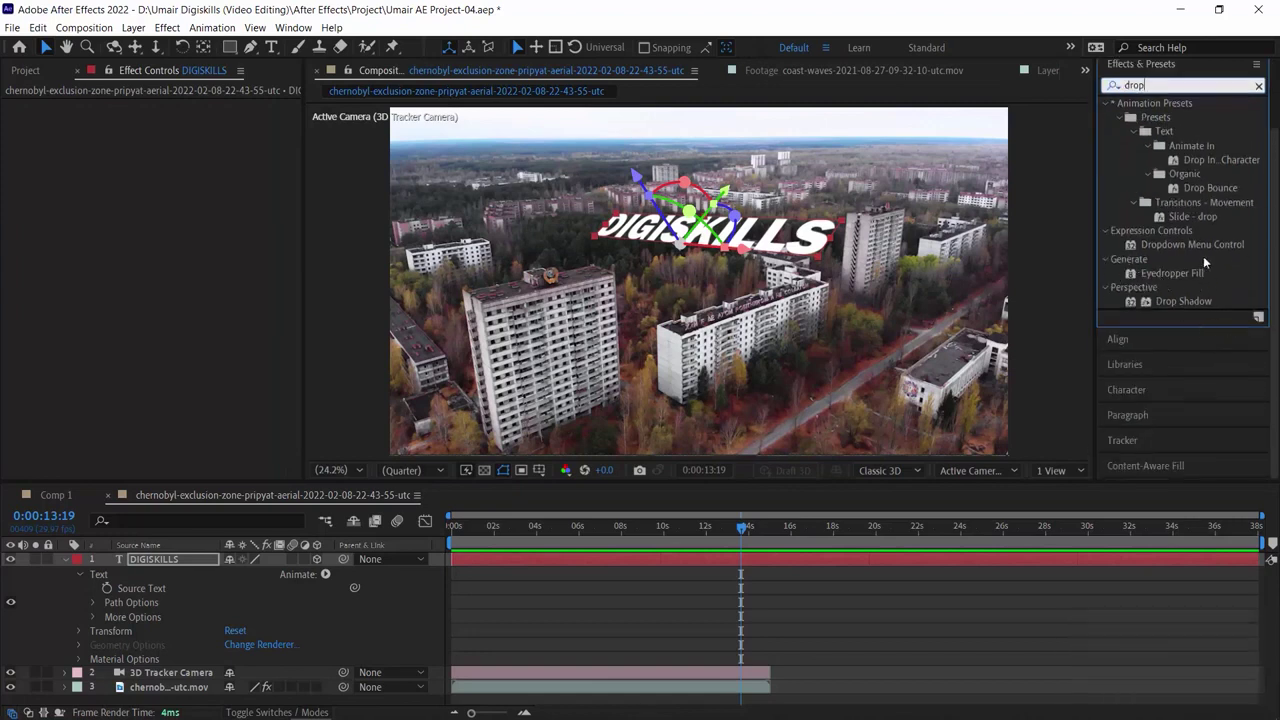
{"action": "scroll", "scroll_direction": "up", "scroll_amount": 3}
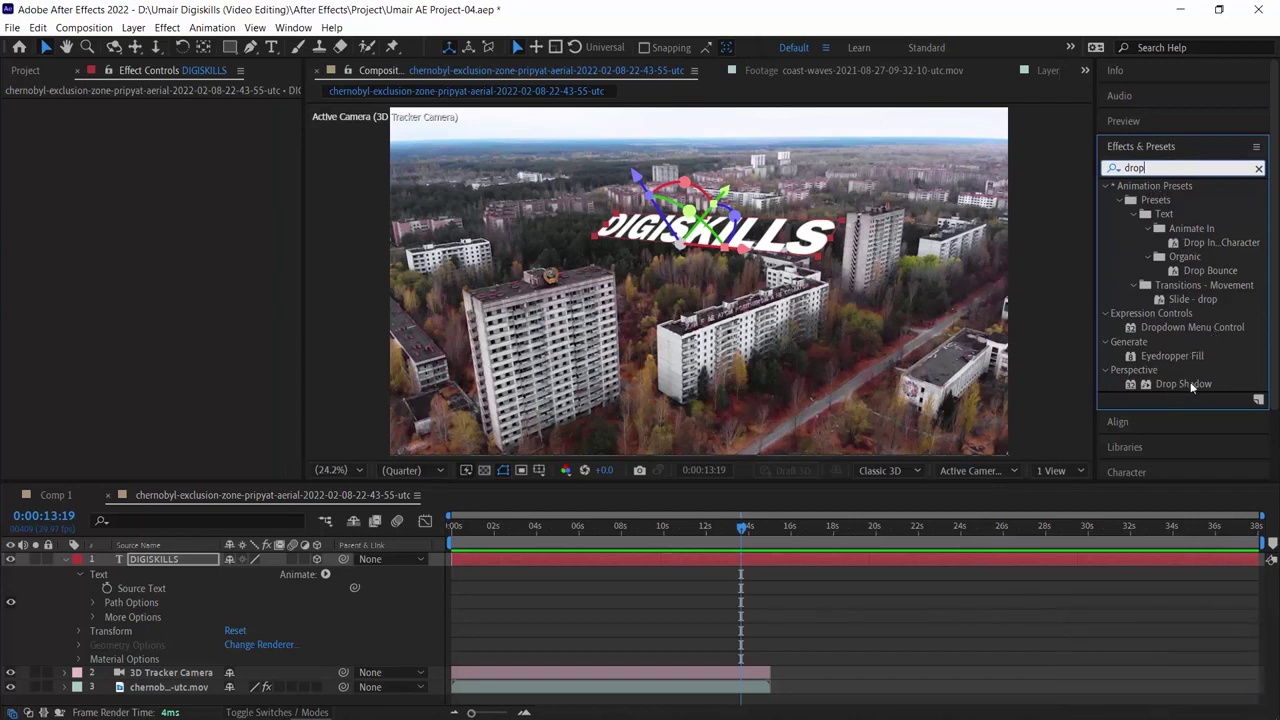
{"action": "left_click", "coordinate": [1192, 390]}
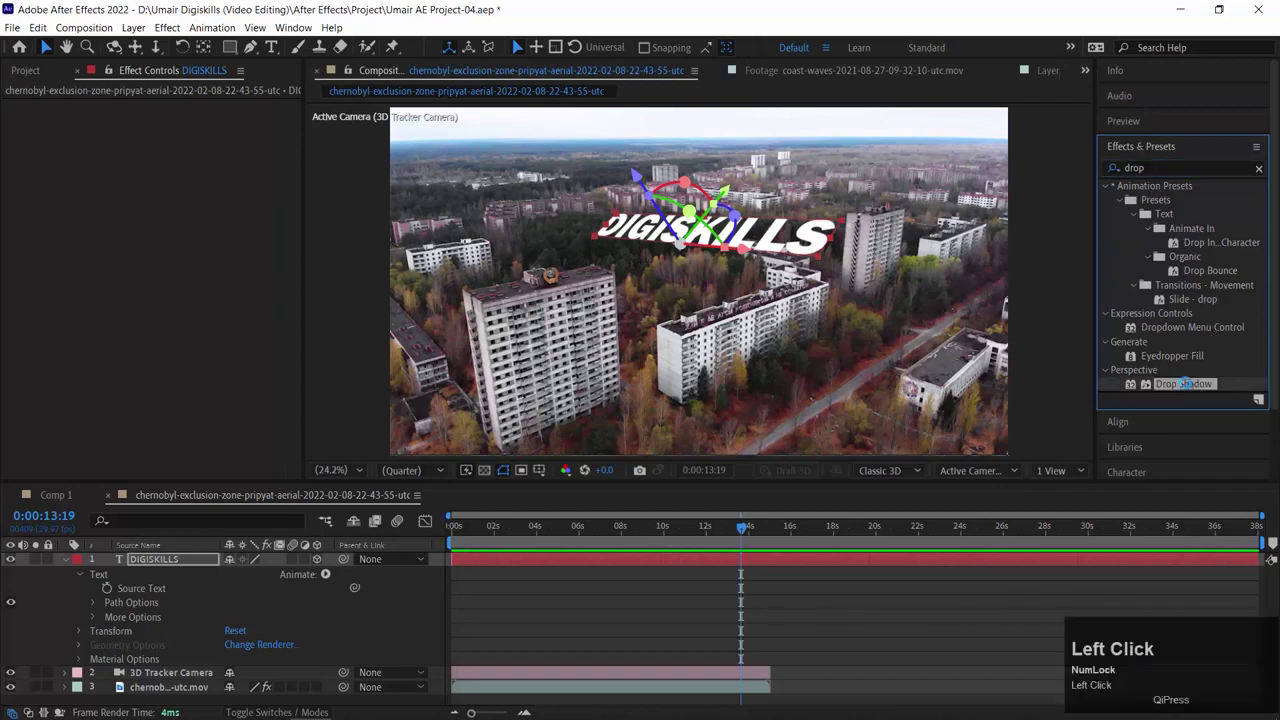
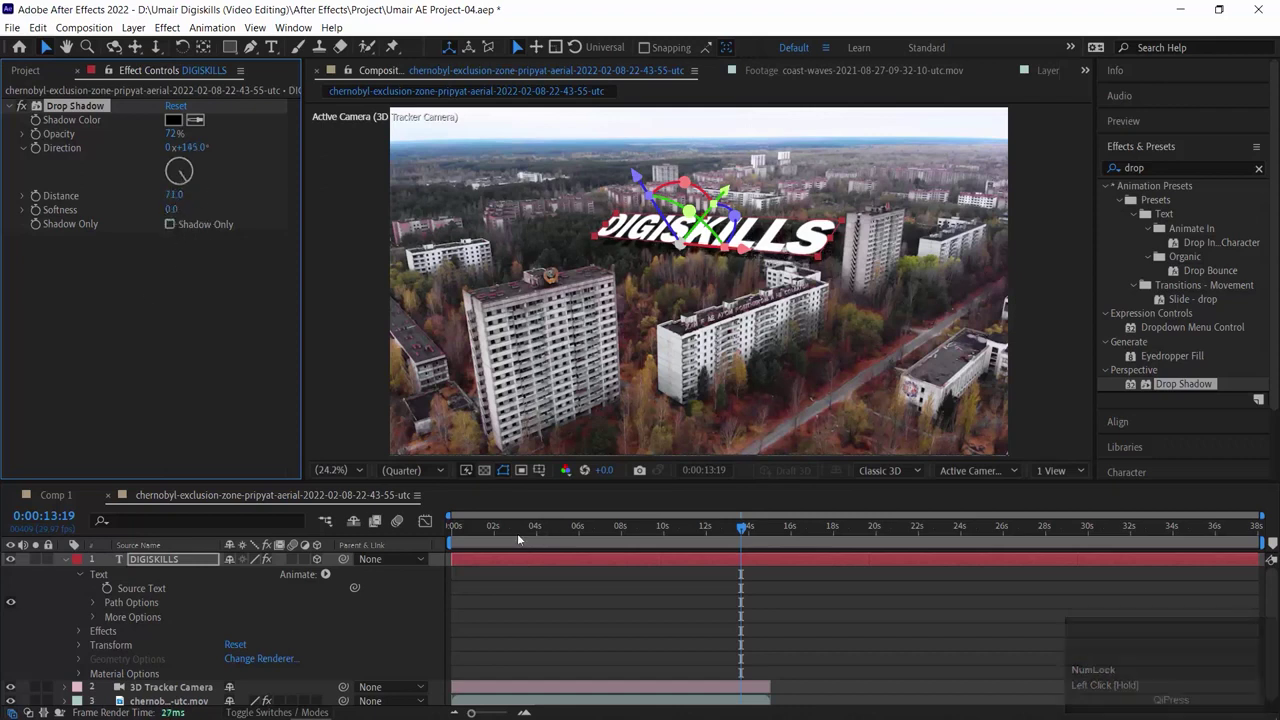
Preview the Pripyat shot with the green shadow on DIGISKILLS, restarting playback from the first frame
{"action": "left_click", "coordinate": [509, 535]}
{"action": "key", "text": "space"}
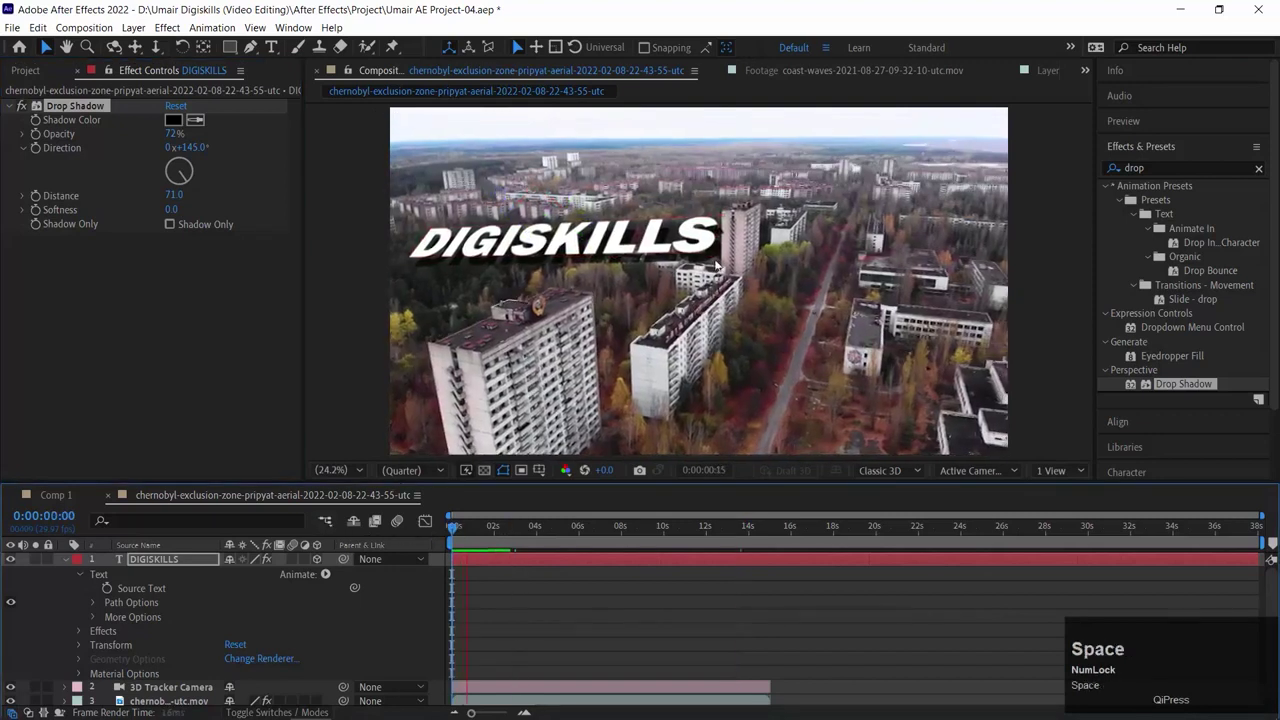
{"action": "left_click_drag", "start_coordinate": [713, 218], "coordinate": [503, 566]}
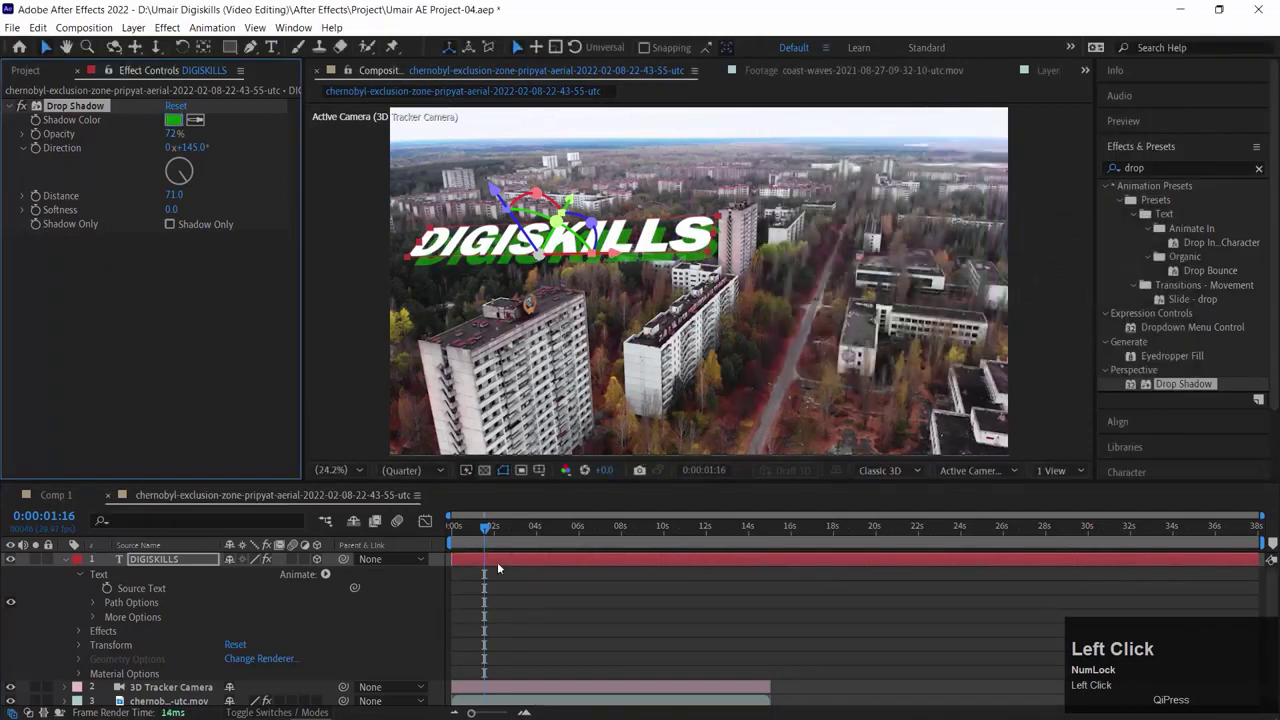
{"action": "key", "text": "space"}
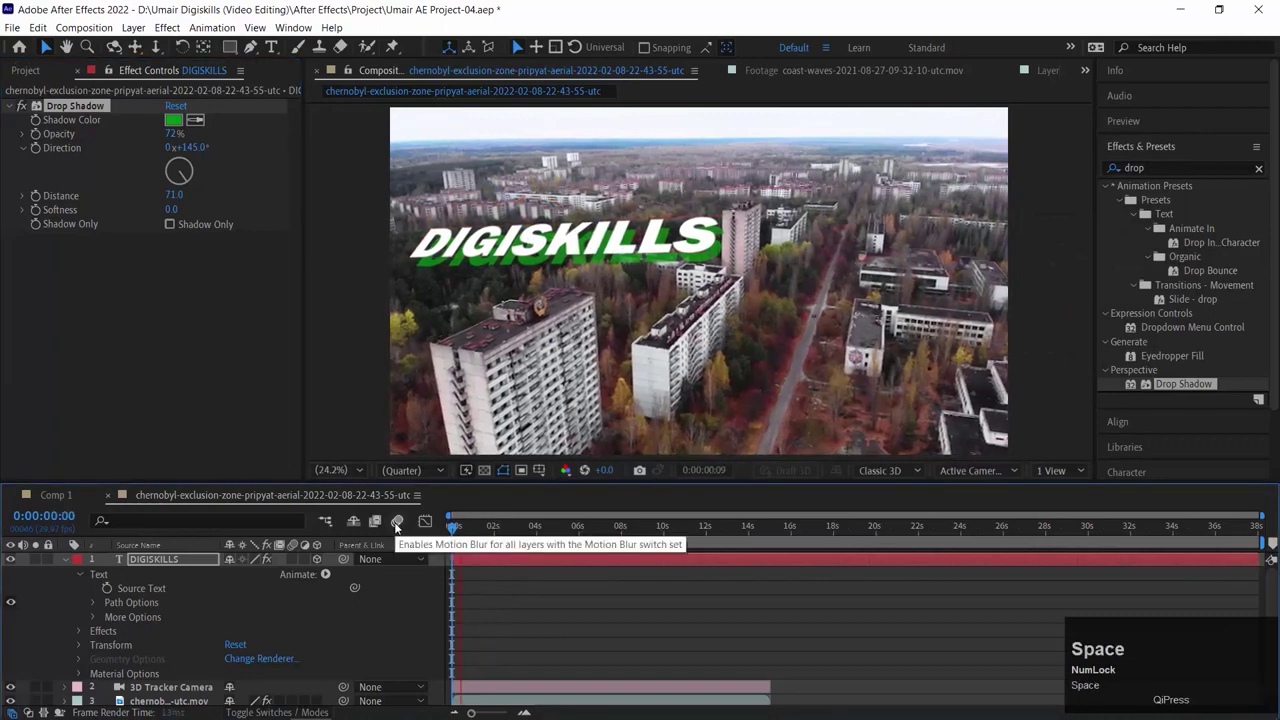
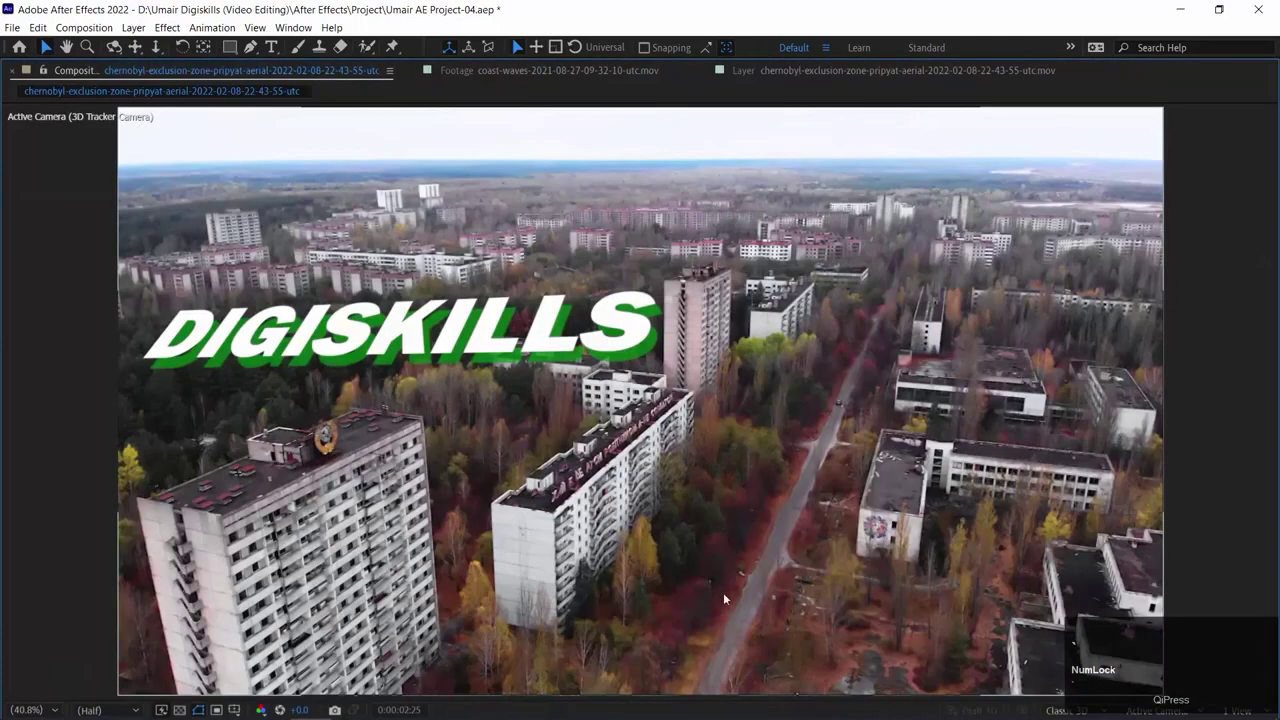
{"action": "key", "text": "Home"}
{"action": "key", "text": "space"}
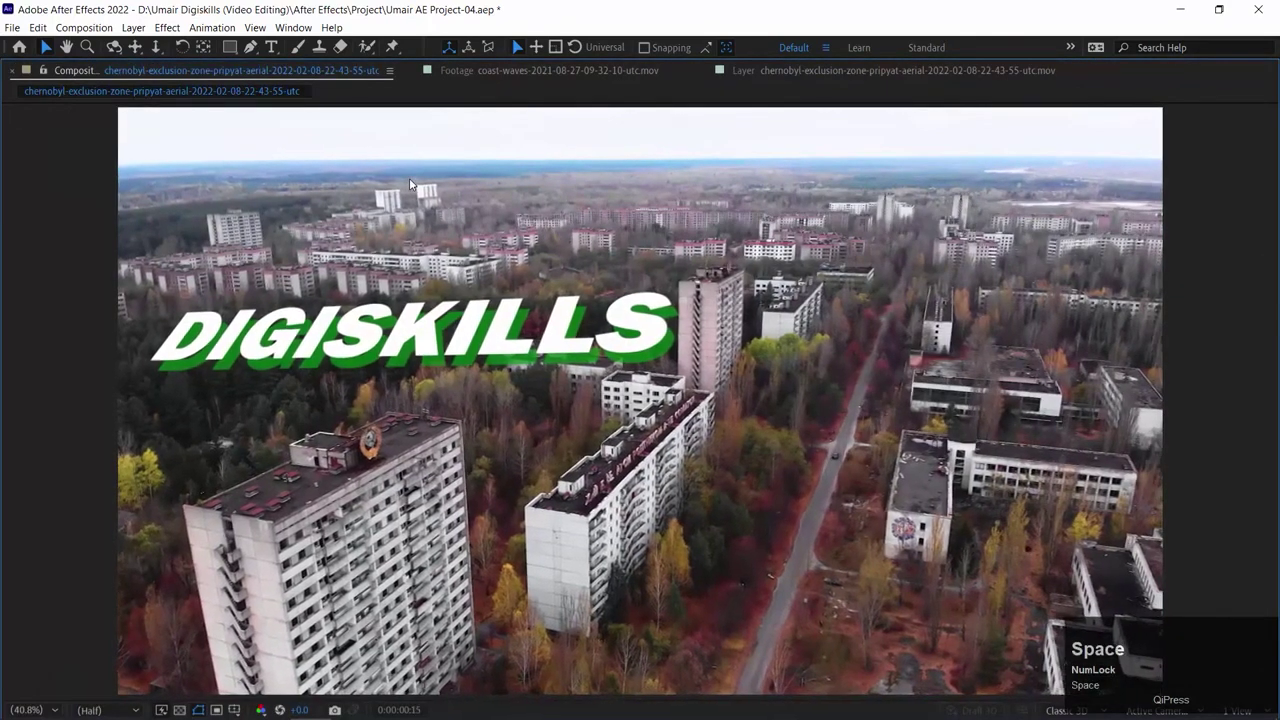
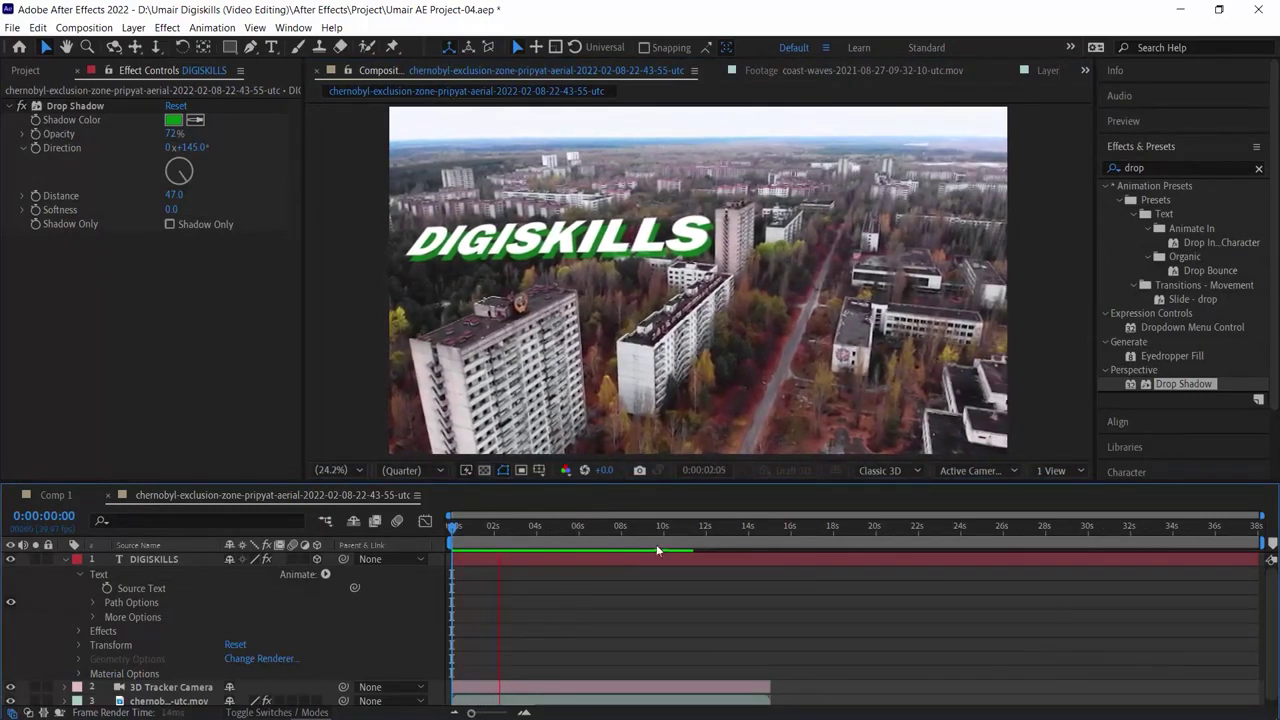
Set the work area end at 15 seconds and play a full-screen preview of that range
{"action": "key", "text": "space"}
{"action": "left_click_drag", "start_coordinate": [307, 547], "coordinate": [760, 522]}
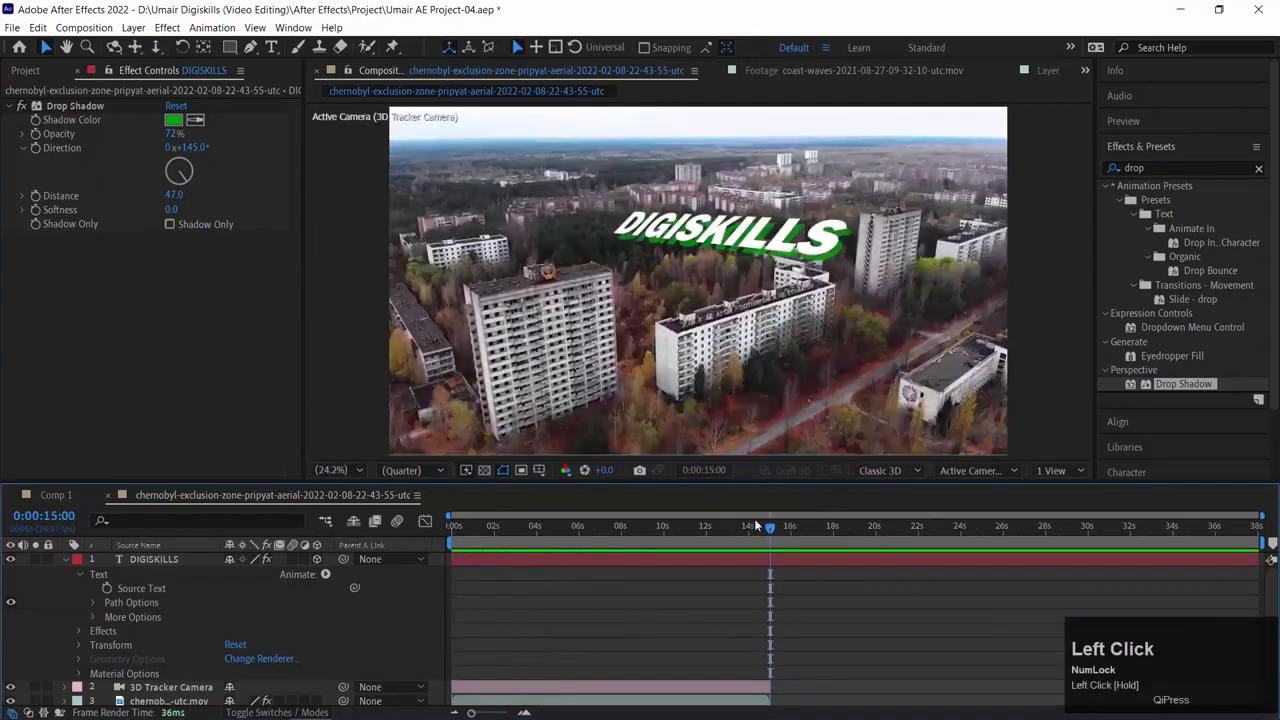
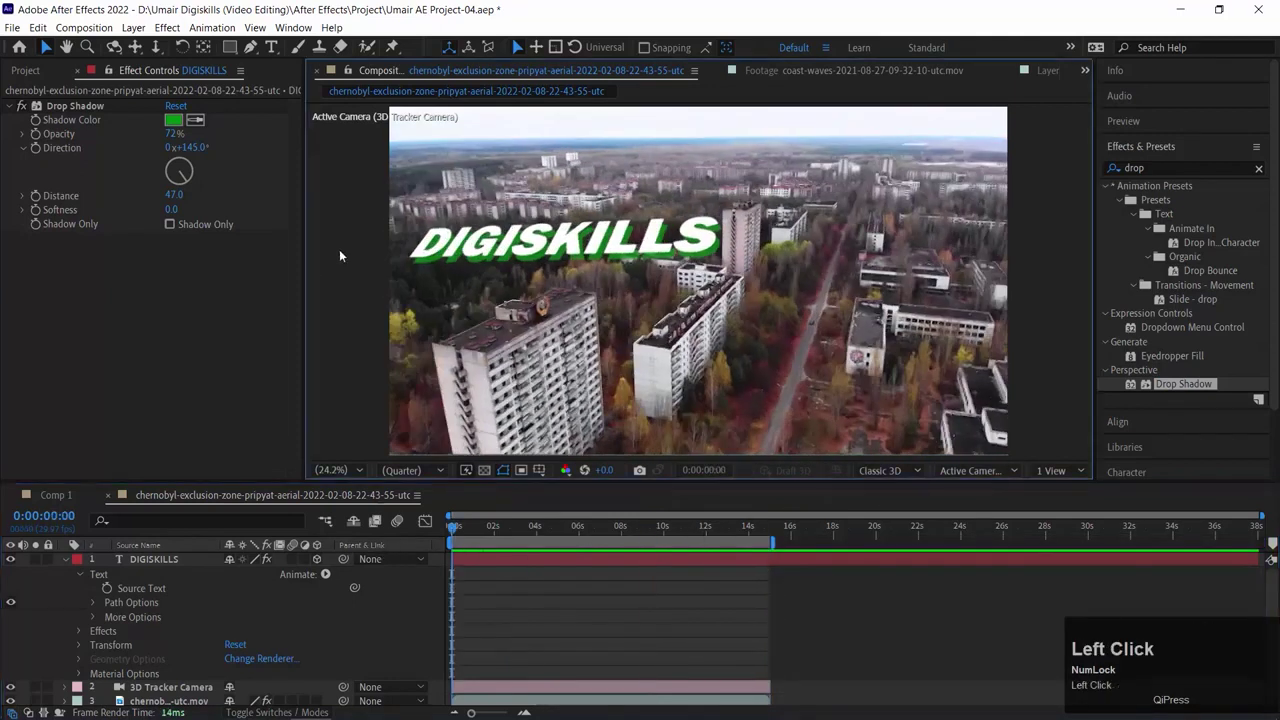
{"action": "key", "text": "space"}
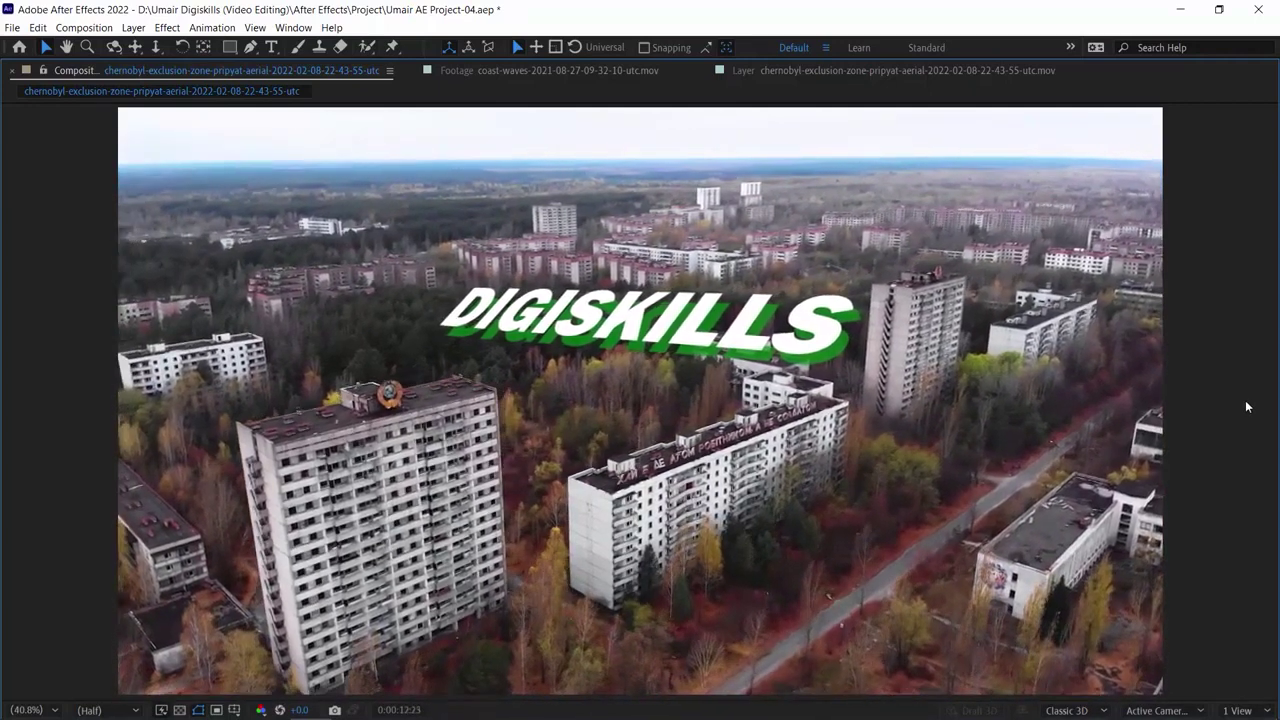
{"action": "key", "text": "space"}
Select the drone footage layer and raise the 3D Camera Tracker Target Size to 115%
{"action": "left_click_drag", "start_coordinate": [1016, 578], "coordinate": [156, 72]}
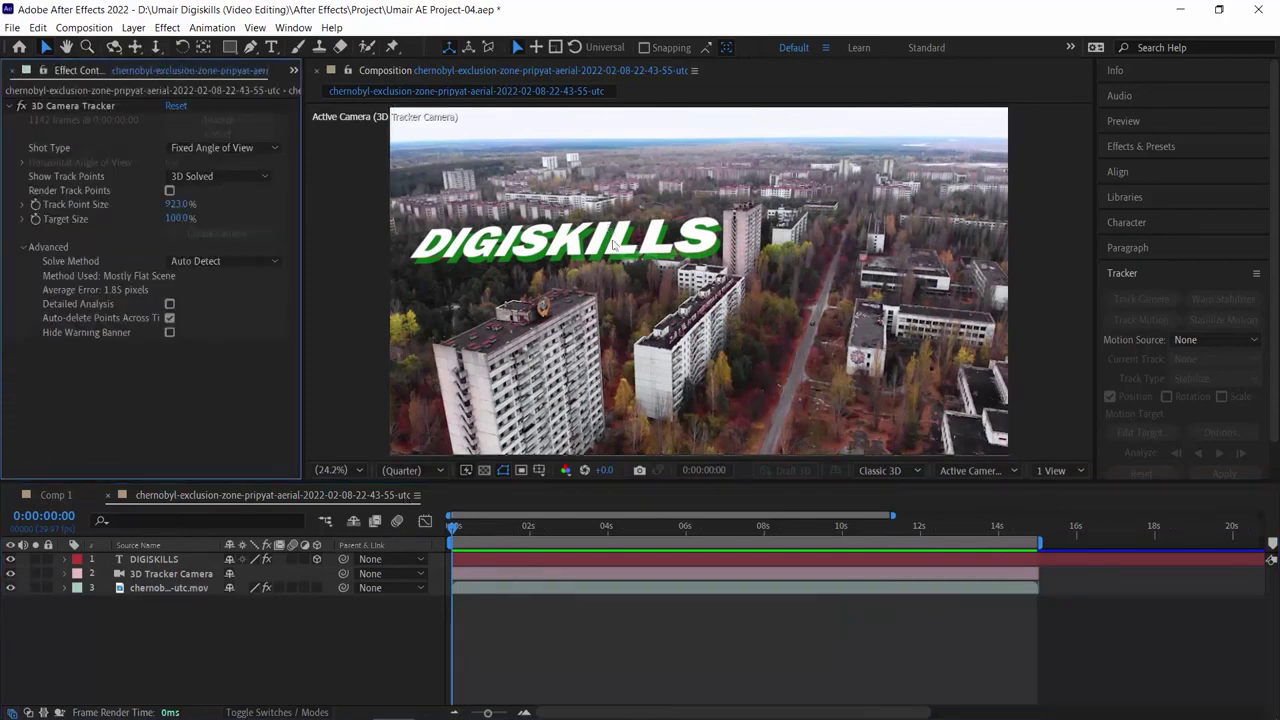
{"action": "left_click", "coordinate": [581, 249]}
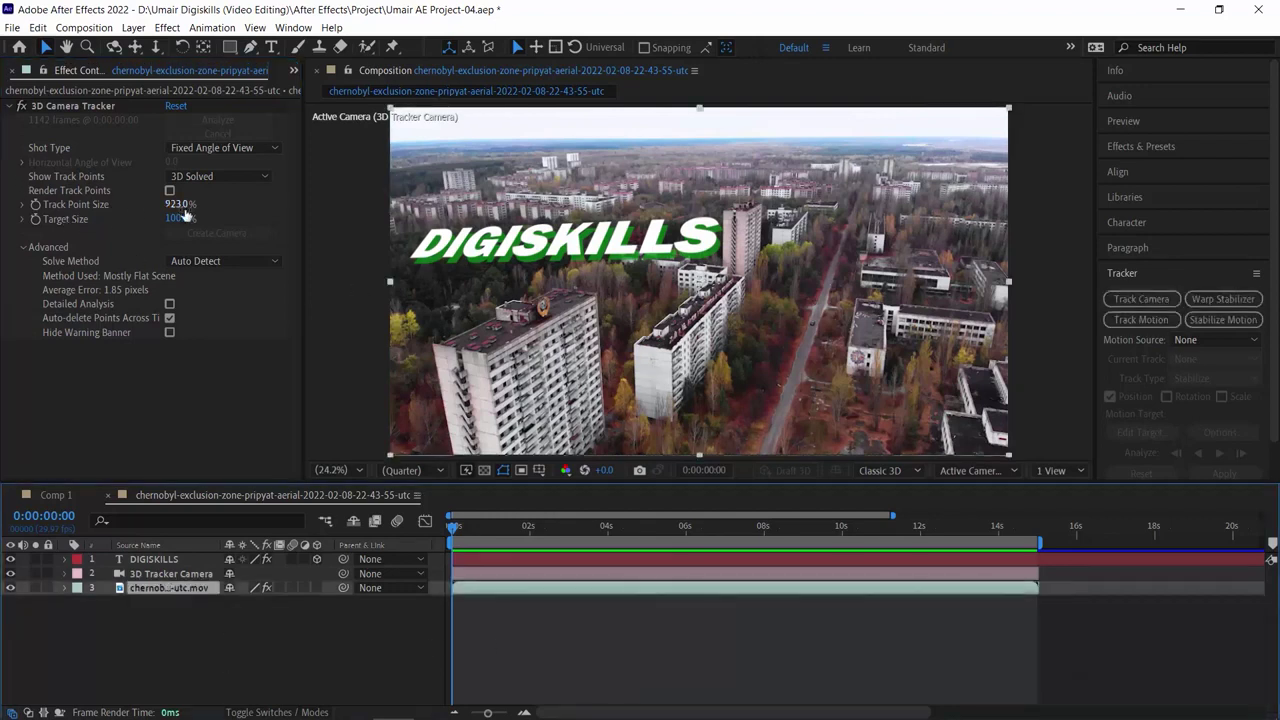
{"action": "left_click_drag", "start_coordinate": [95, 207], "coordinate": [718, 219]}
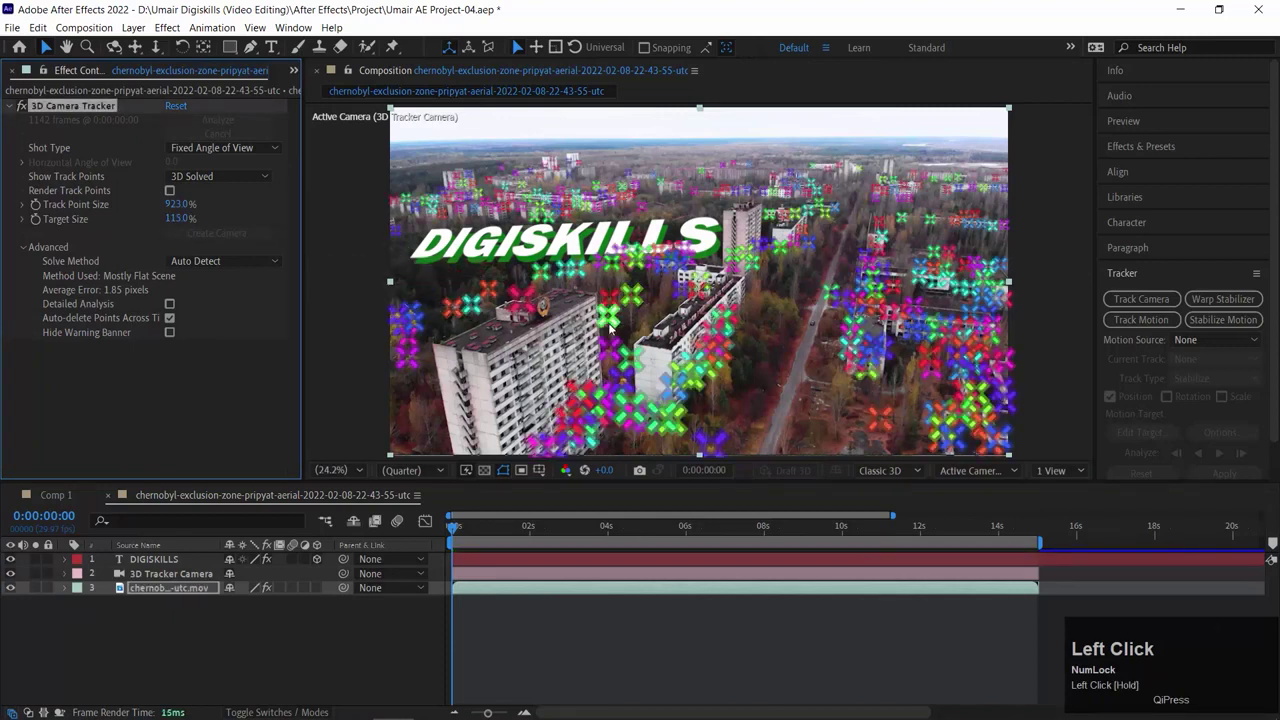
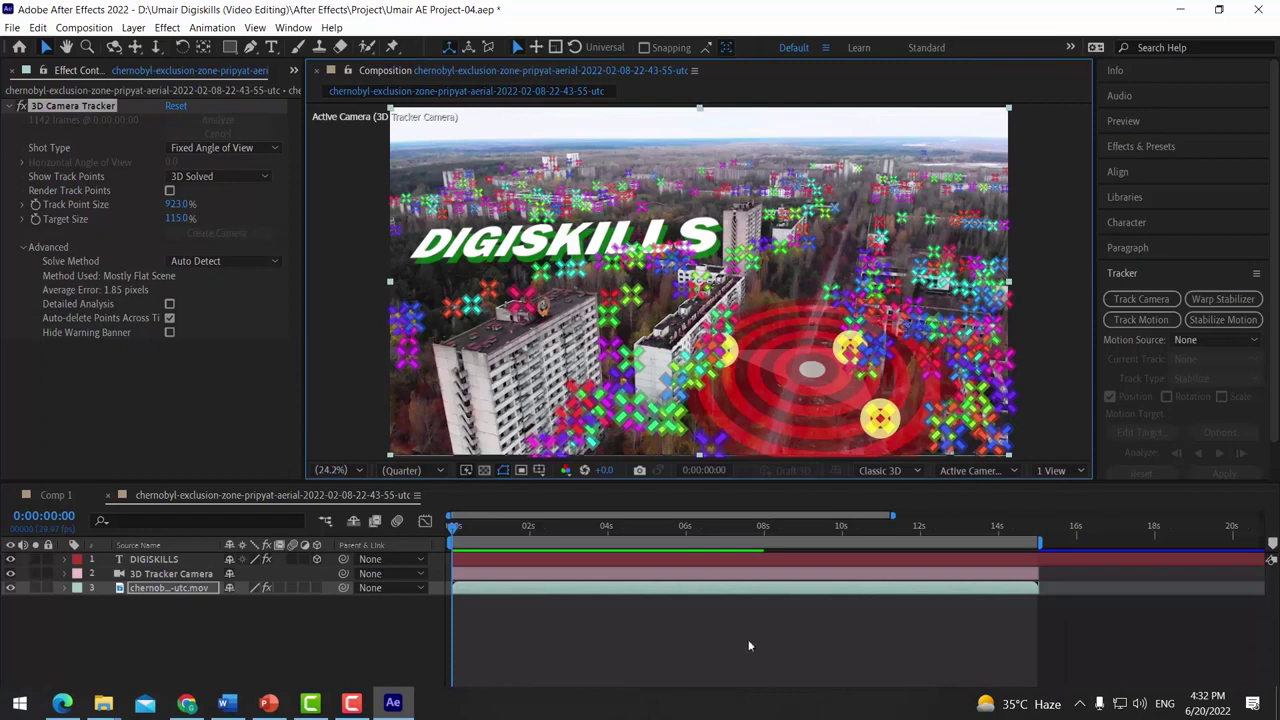
Create a solid from the selected track points on the ground plane
{"action": "left_click", "coordinate": [715, 220]}
{"action": "right_click", "coordinate": [718, 219]}
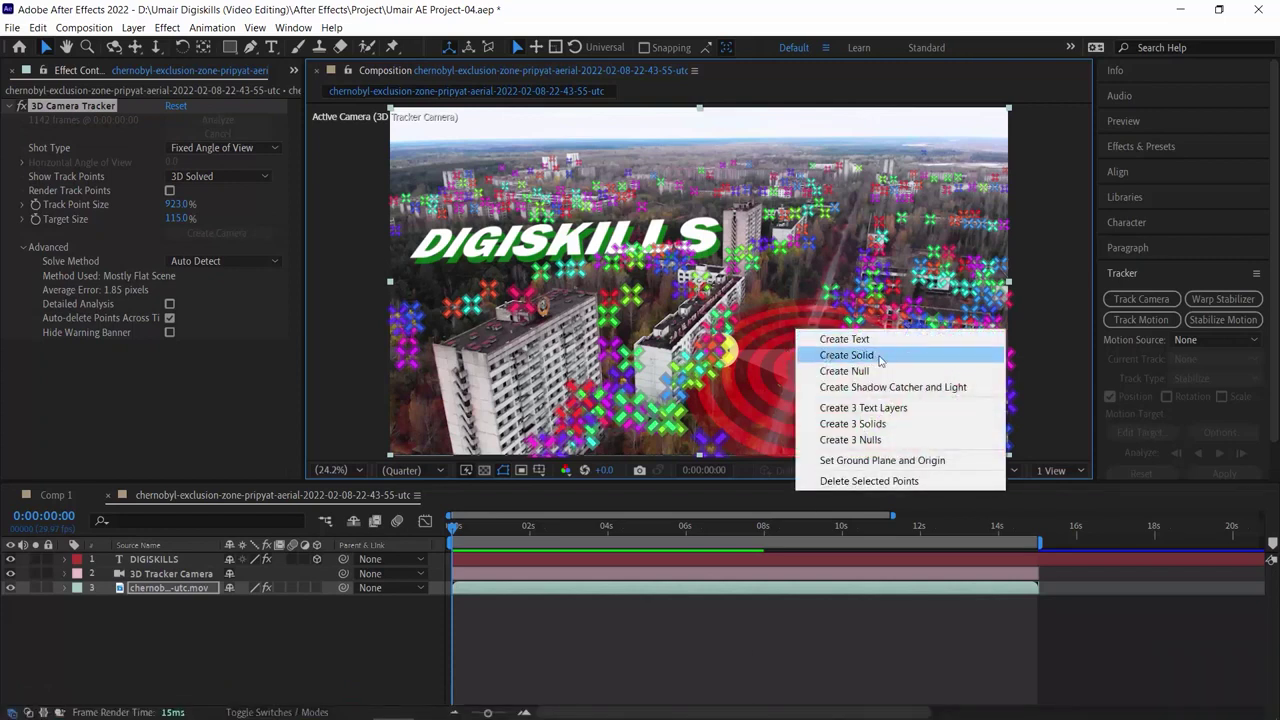
{"action": "left_click", "coordinate": [718, 219]}
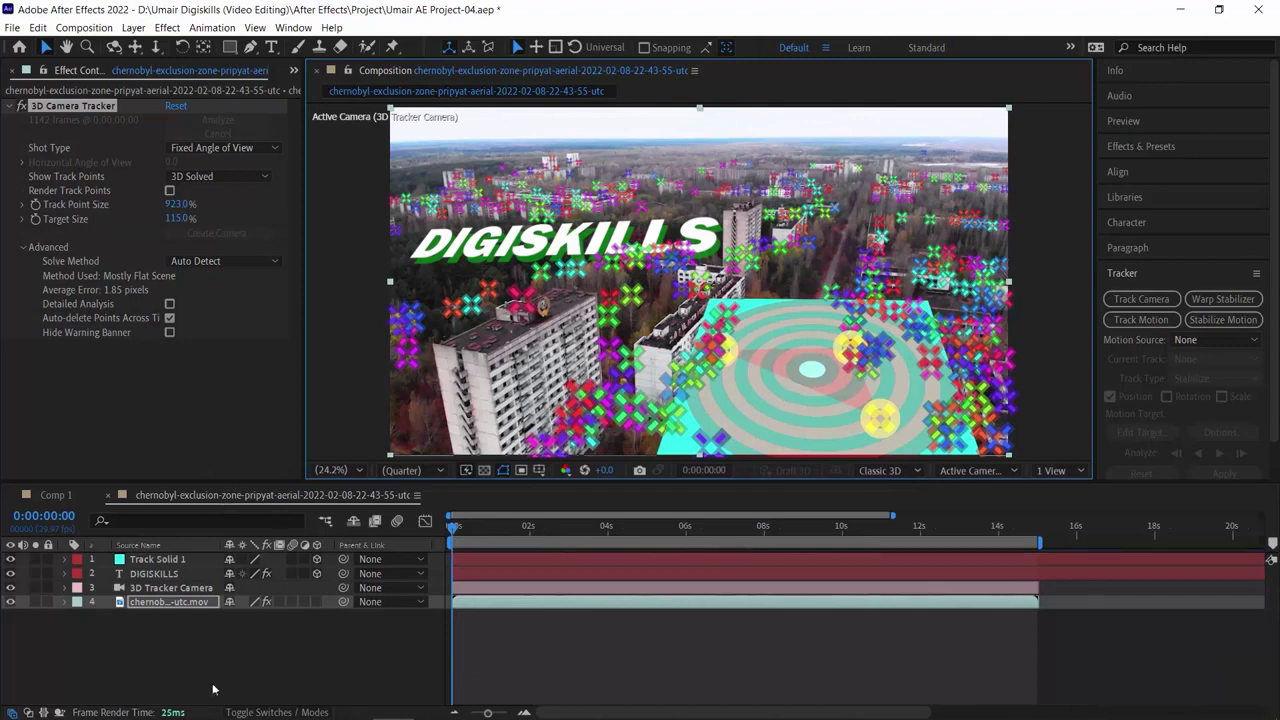
{"action": "left_click_drag", "start_coordinate": [718, 219], "coordinate": [715, 220]}
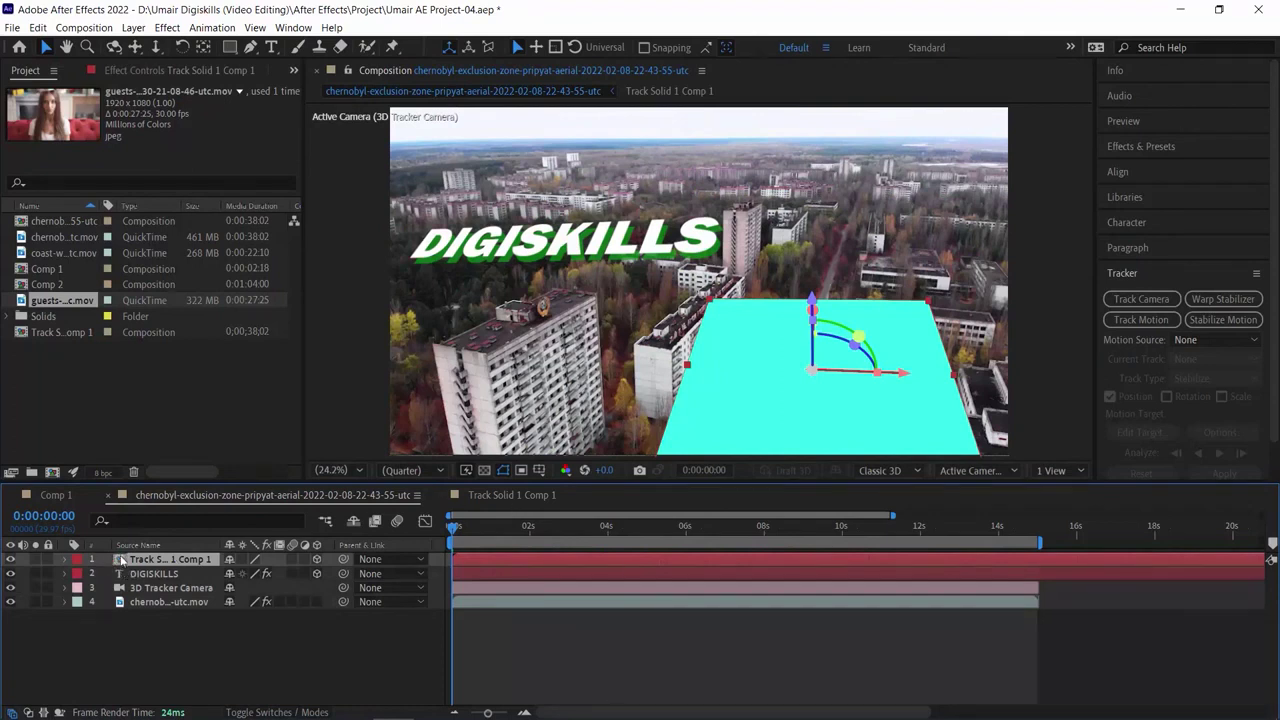
Enter the Track Solid 1 Comp 1 precomposition and bring up the import file browser
{"action": "left_click_drag", "start_coordinate": [715, 220], "coordinate": [127, 561]}
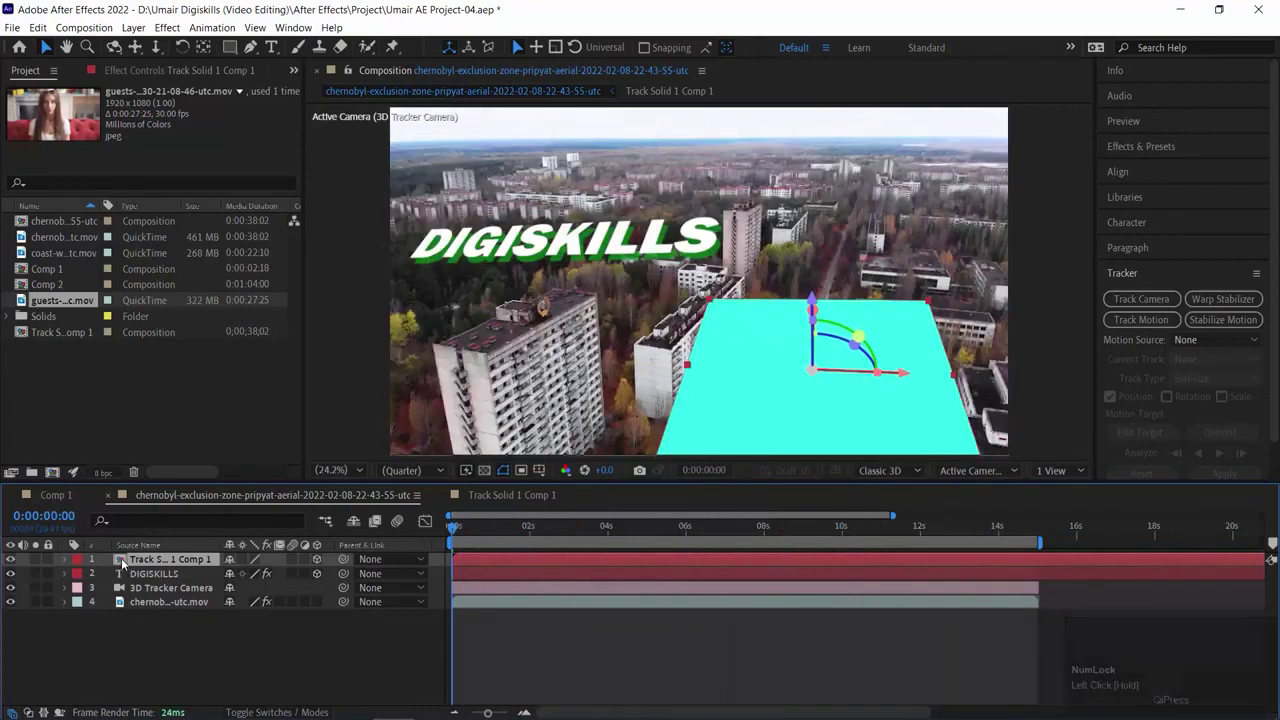
{"action": "left_click", "coordinate": [123, 559]}
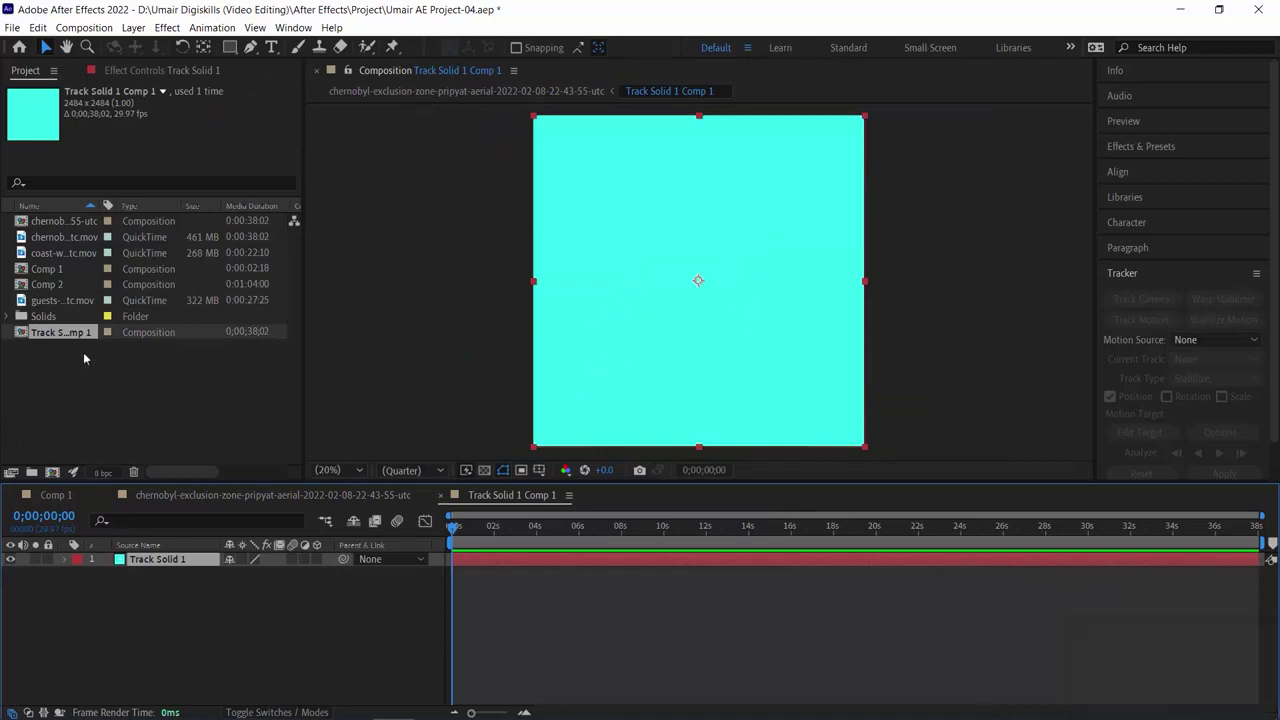
{"action": "key", "text": "alt+Tab"}
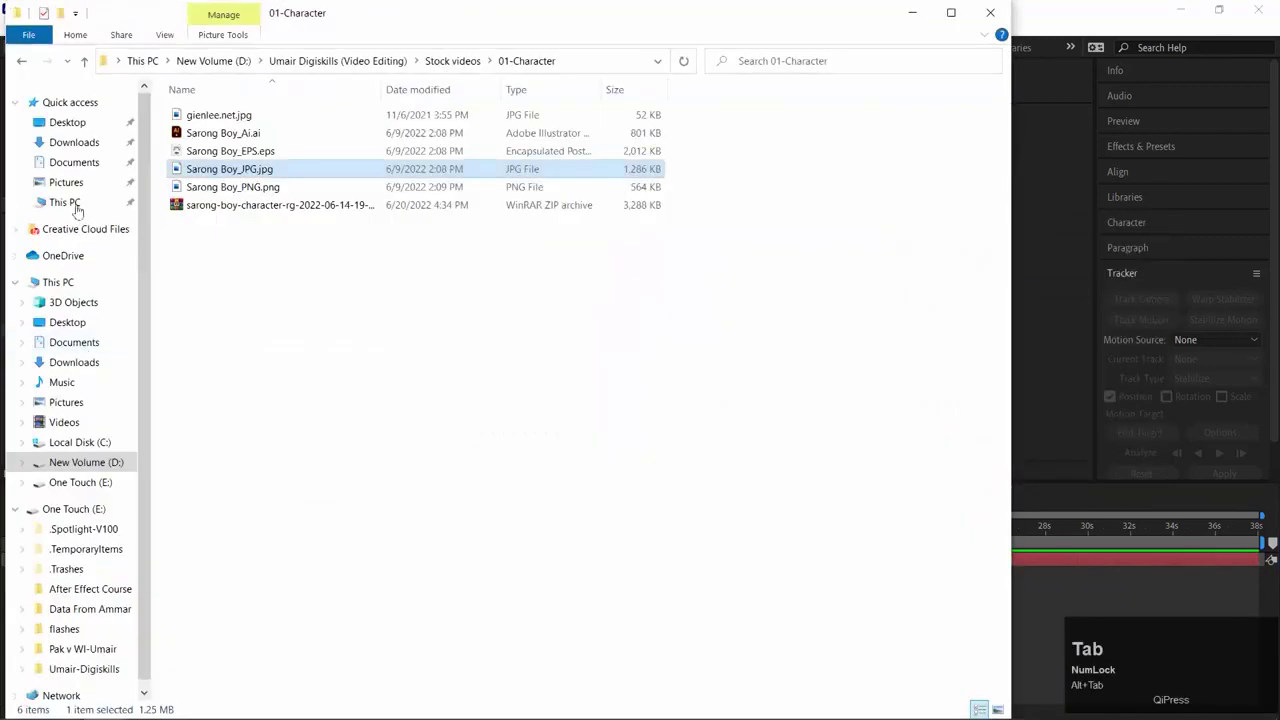
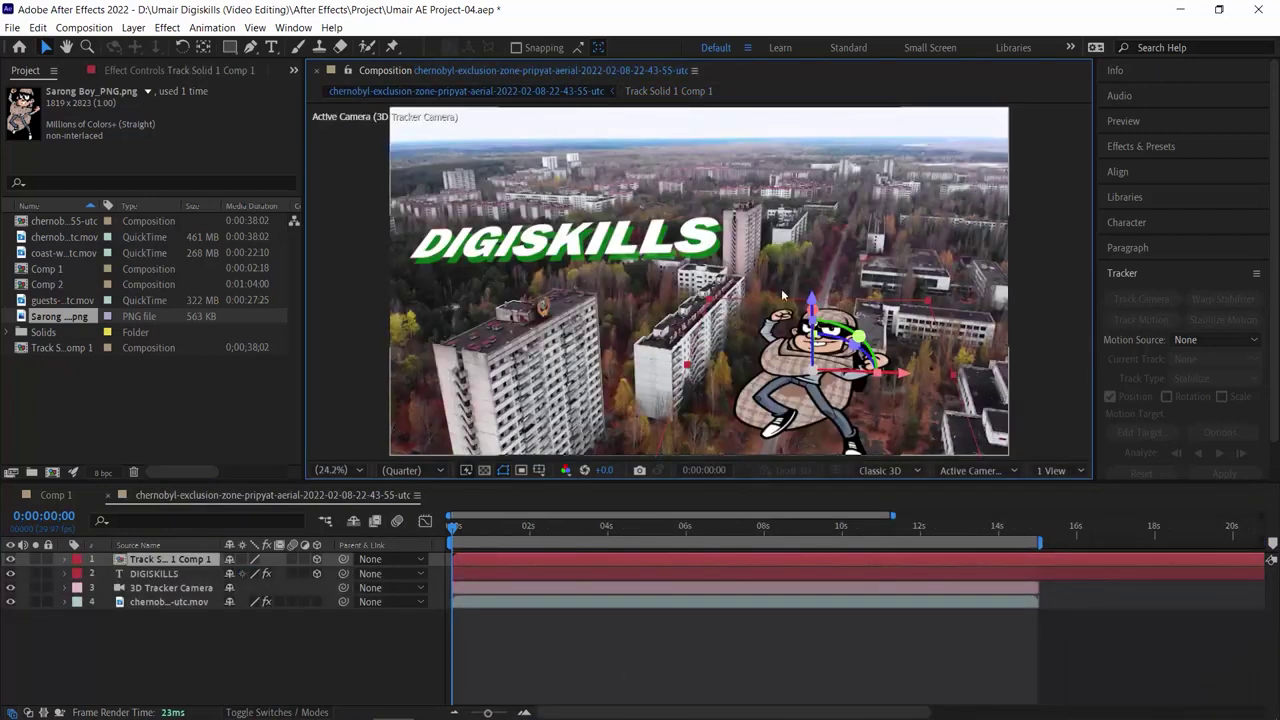
{"action": "key", "text": "space"}
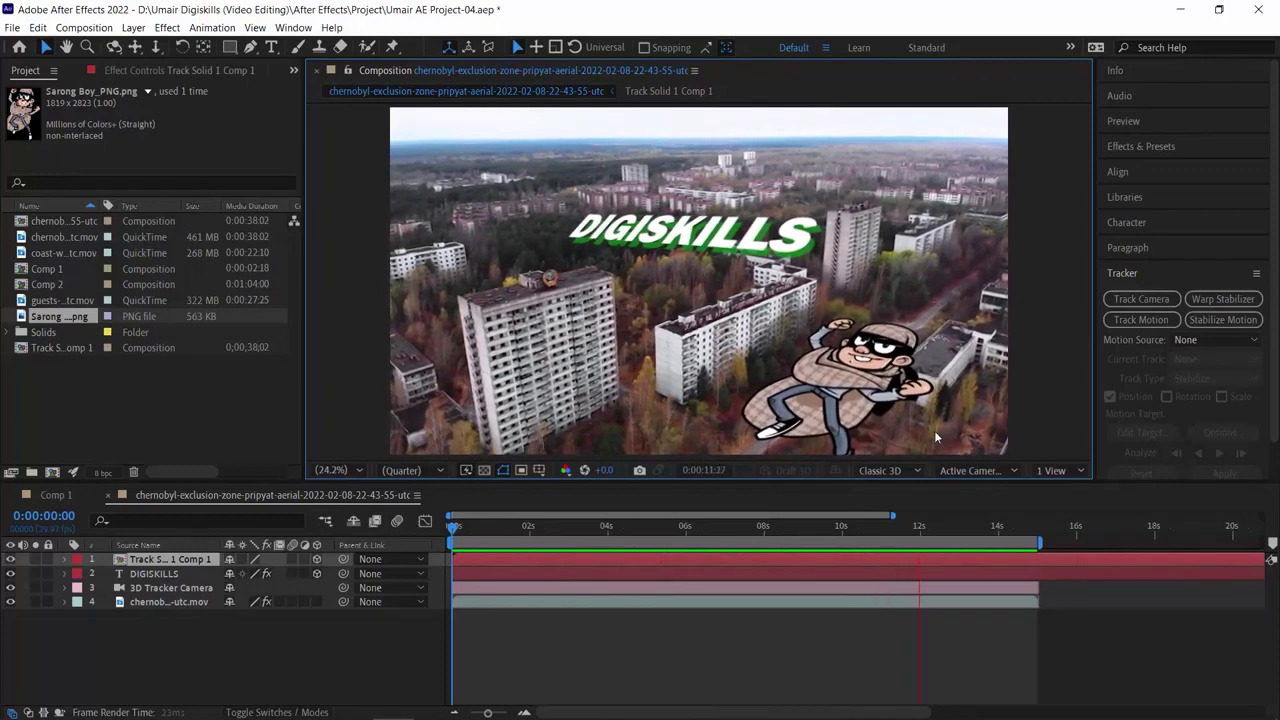
{"action": "key", "text": "space"}
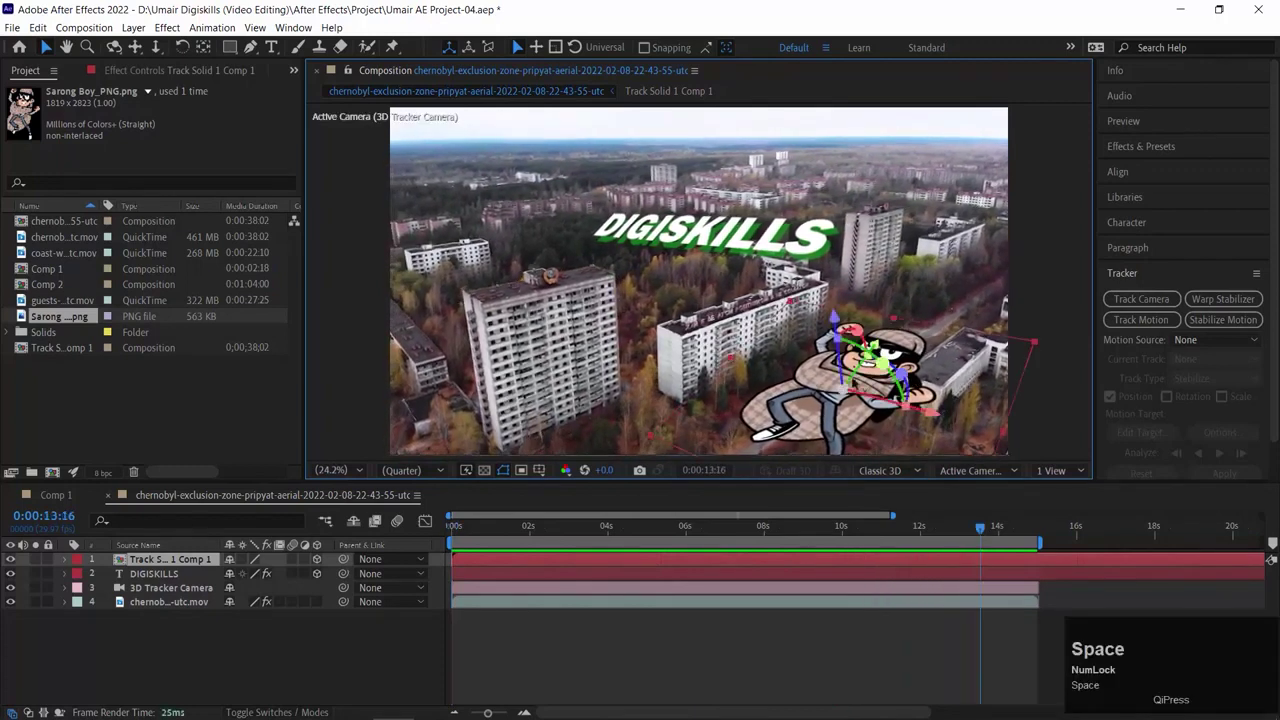
{"action": "left_click_drag", "start_coordinate": [1023, 531], "coordinate": [319, 476]}
{"action": "key", "text": "space"}
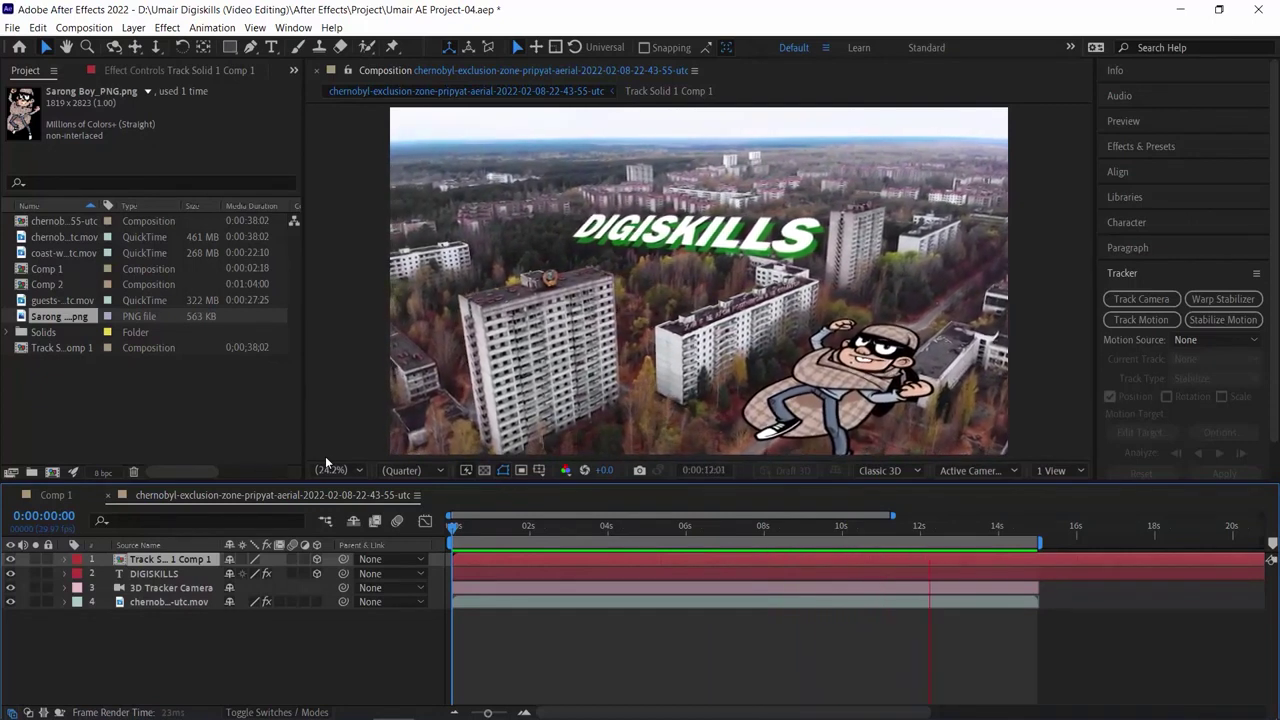
{"action": "key", "text": "space"}
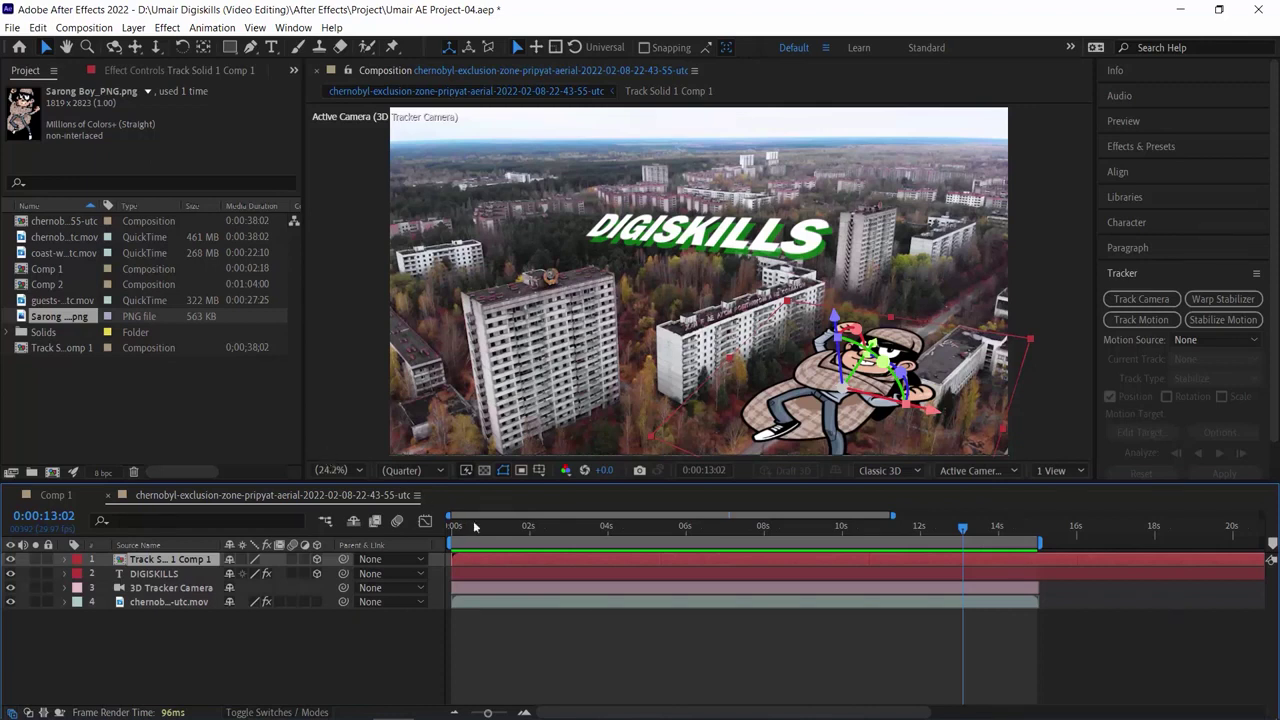
{"action": "left_click", "coordinate": [483, 526]}
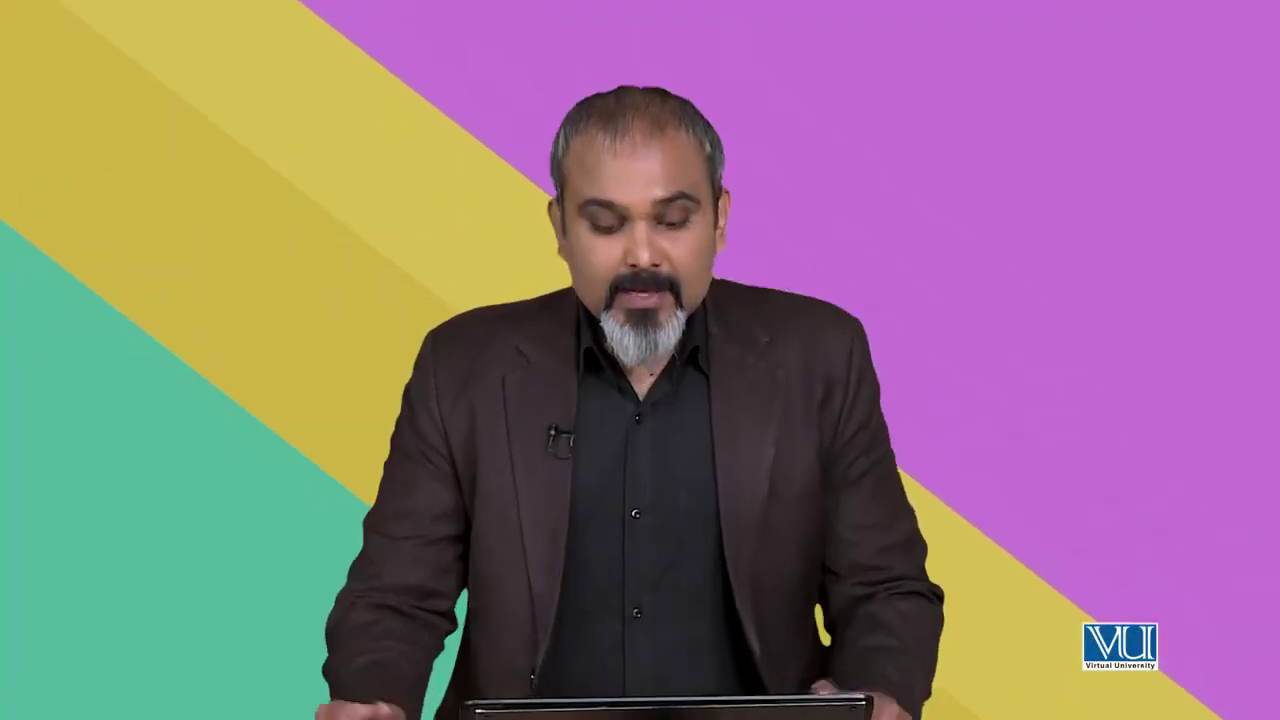